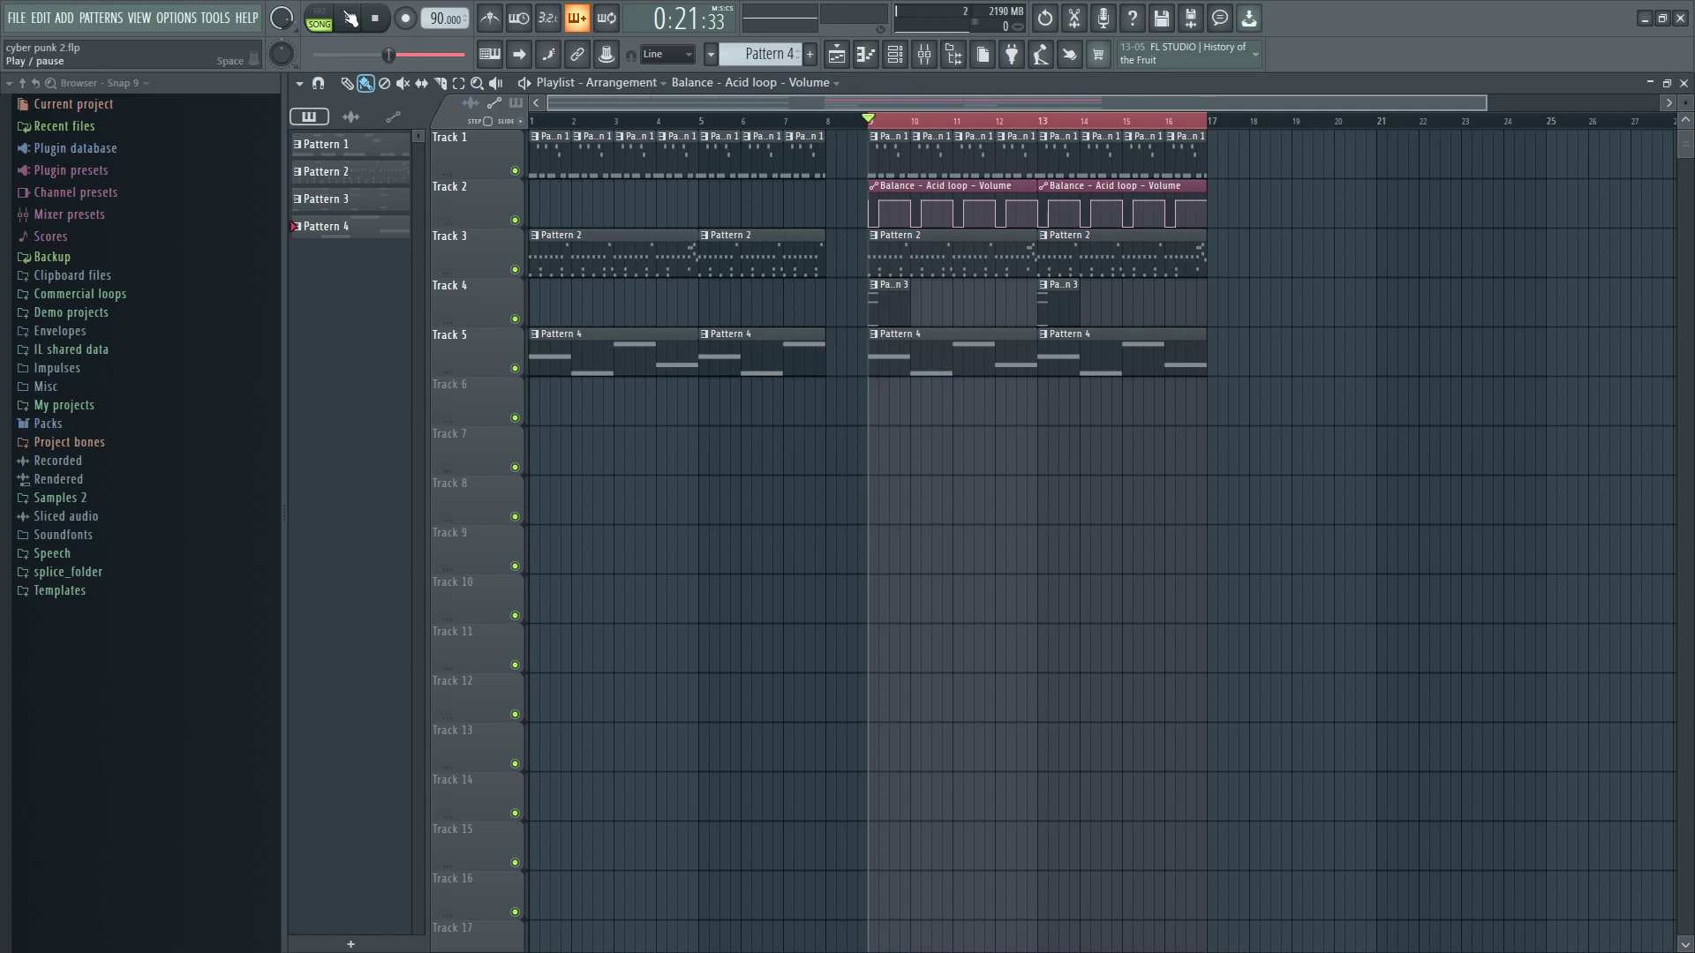
Play back the sixteen-bar arrangement once and stop it.
{"action": "left_click", "coordinate": [353, 16]}
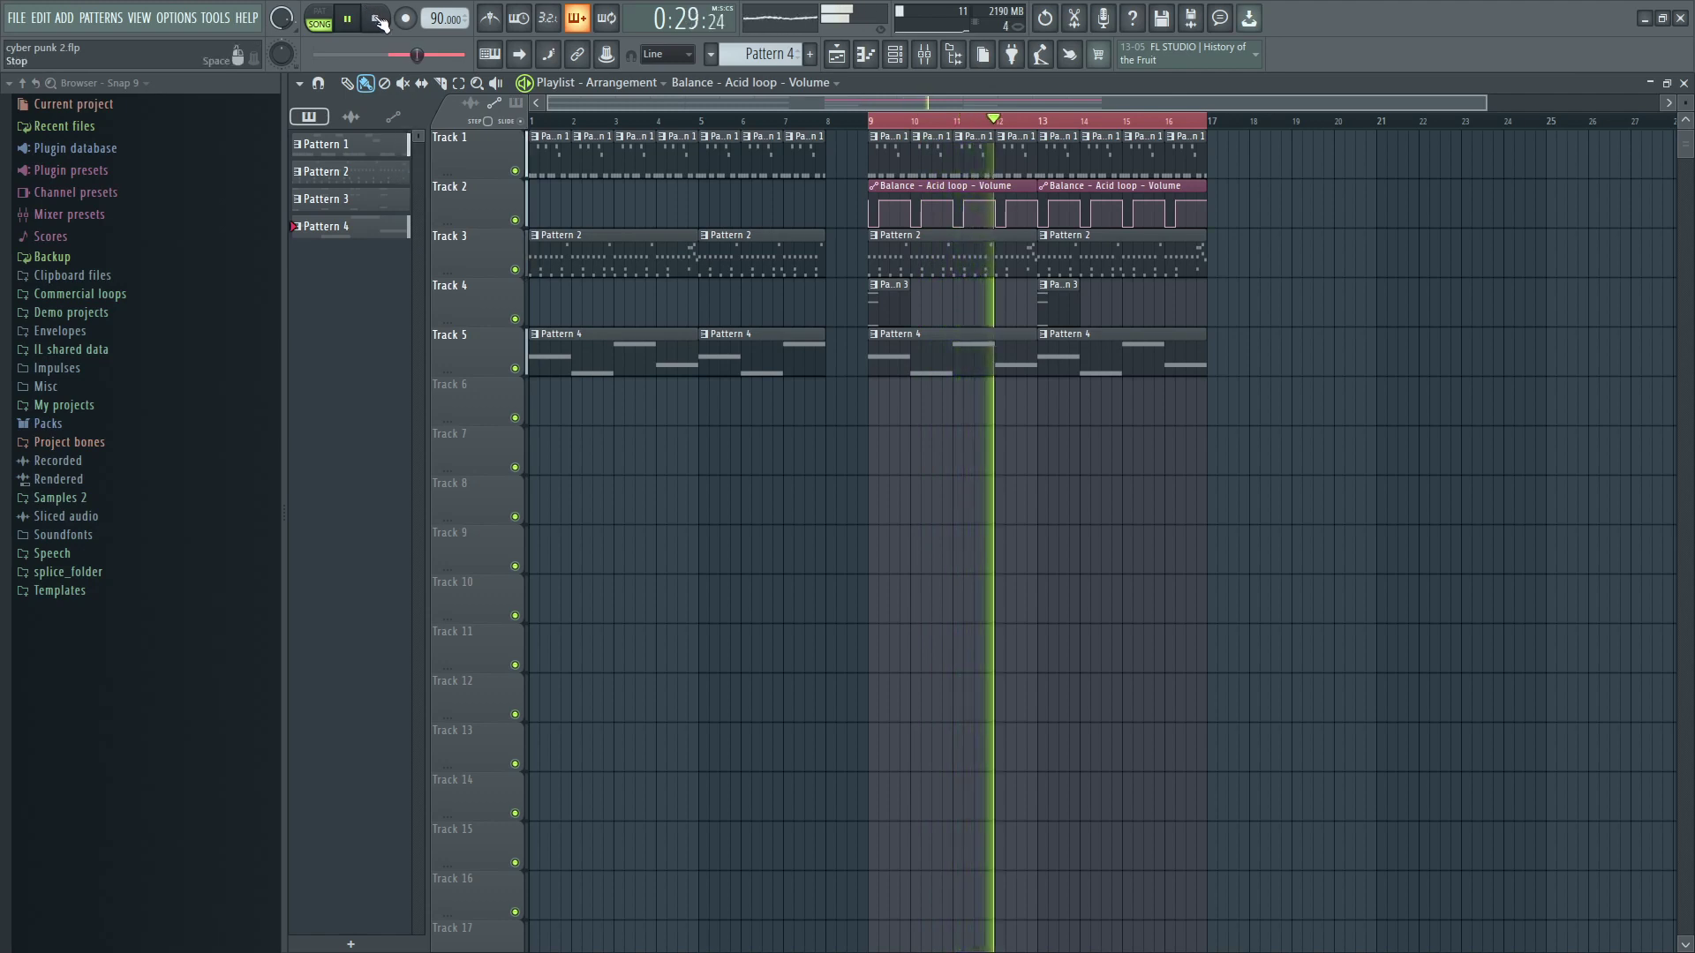
{"action": "left_click", "coordinate": [384, 23]}
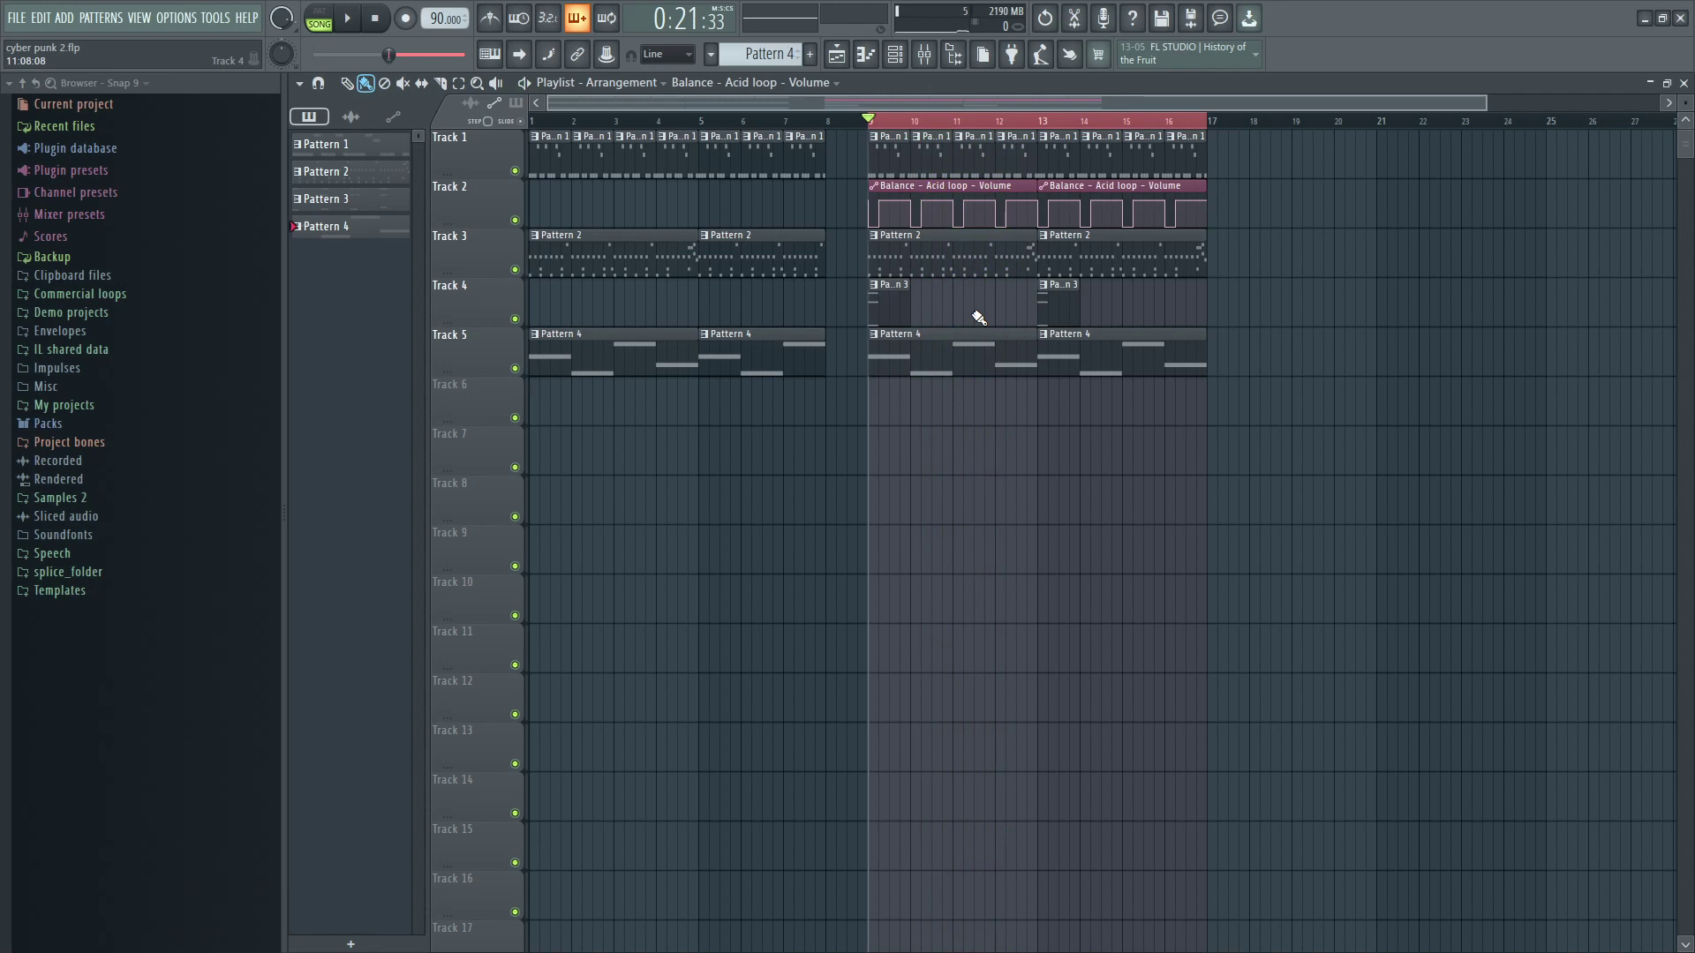
Bring up the Bass channel's Fruity parametric EQ 2 and close the mixer behind it.
{"action": "left_click", "coordinate": [939, 64]}
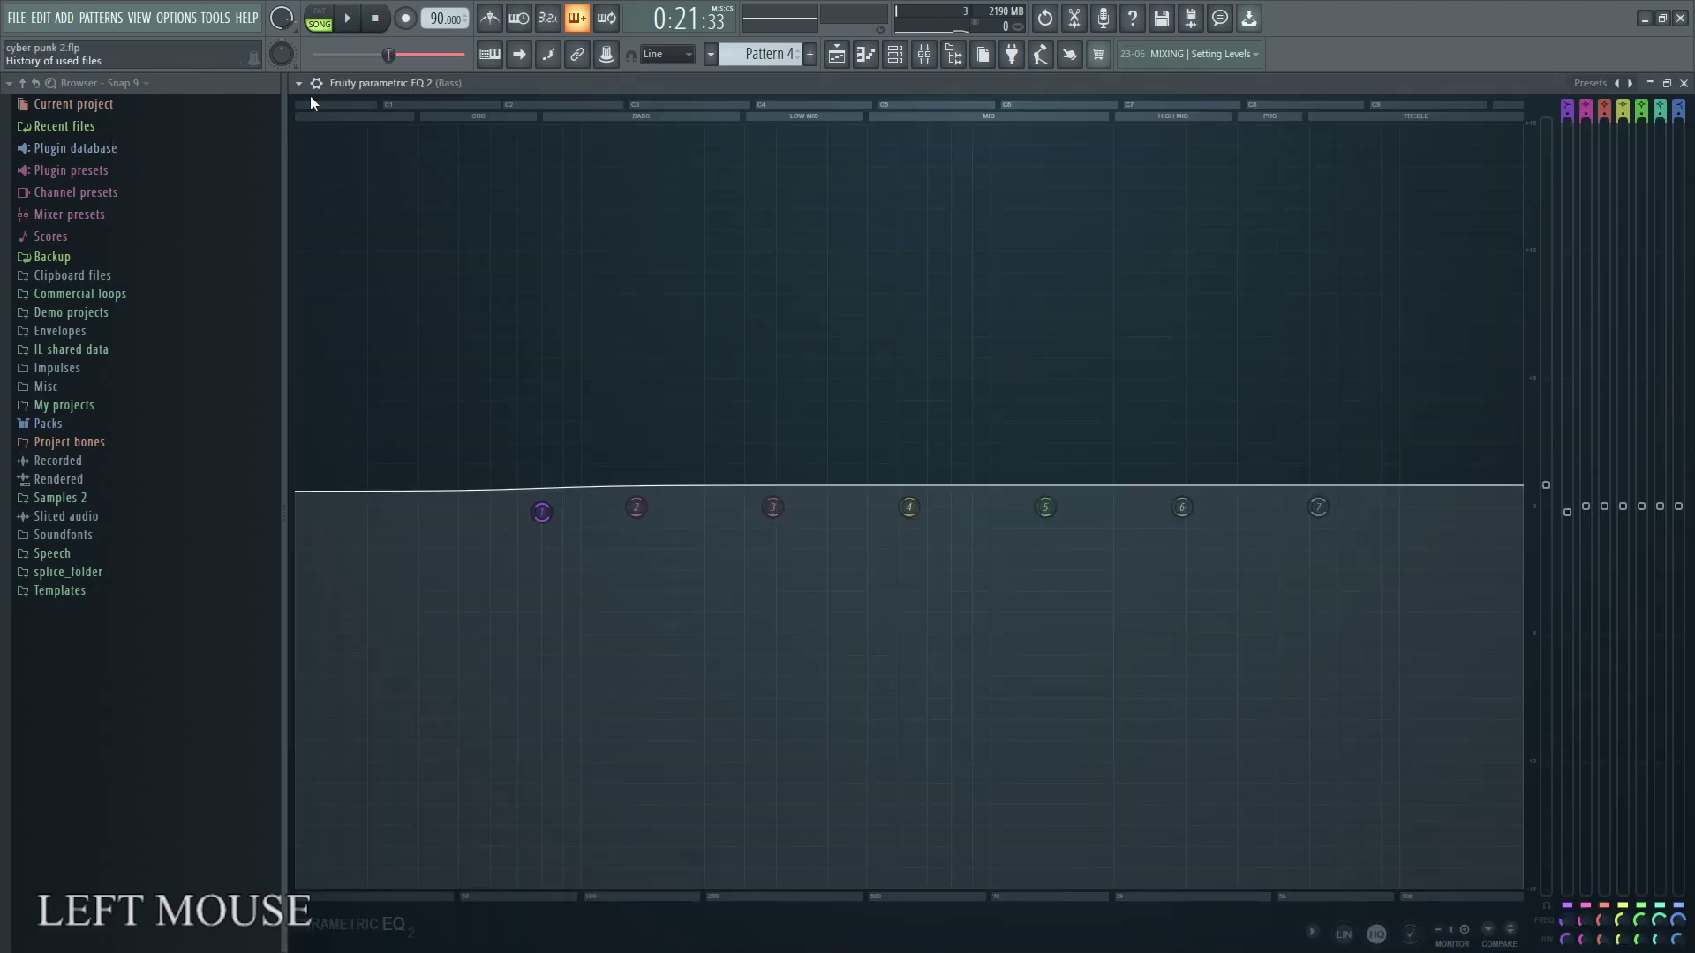
{"action": "left_click", "coordinate": [305, 96]}
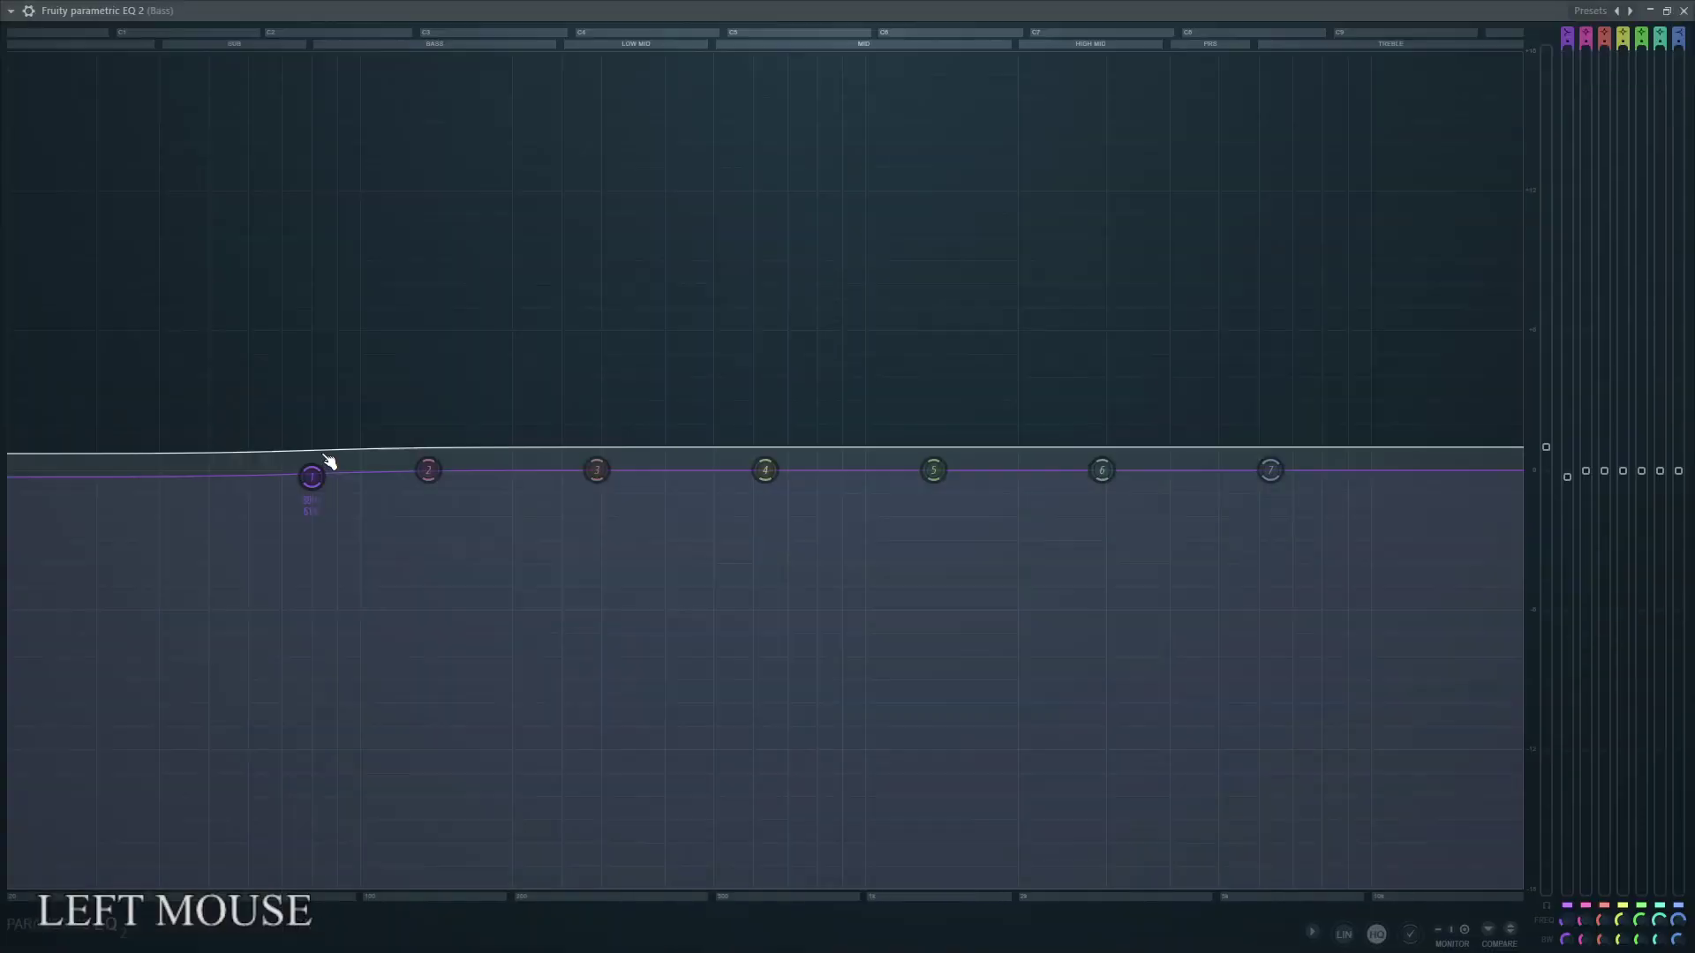
{"action": "left_click", "coordinate": [1669, 22]}
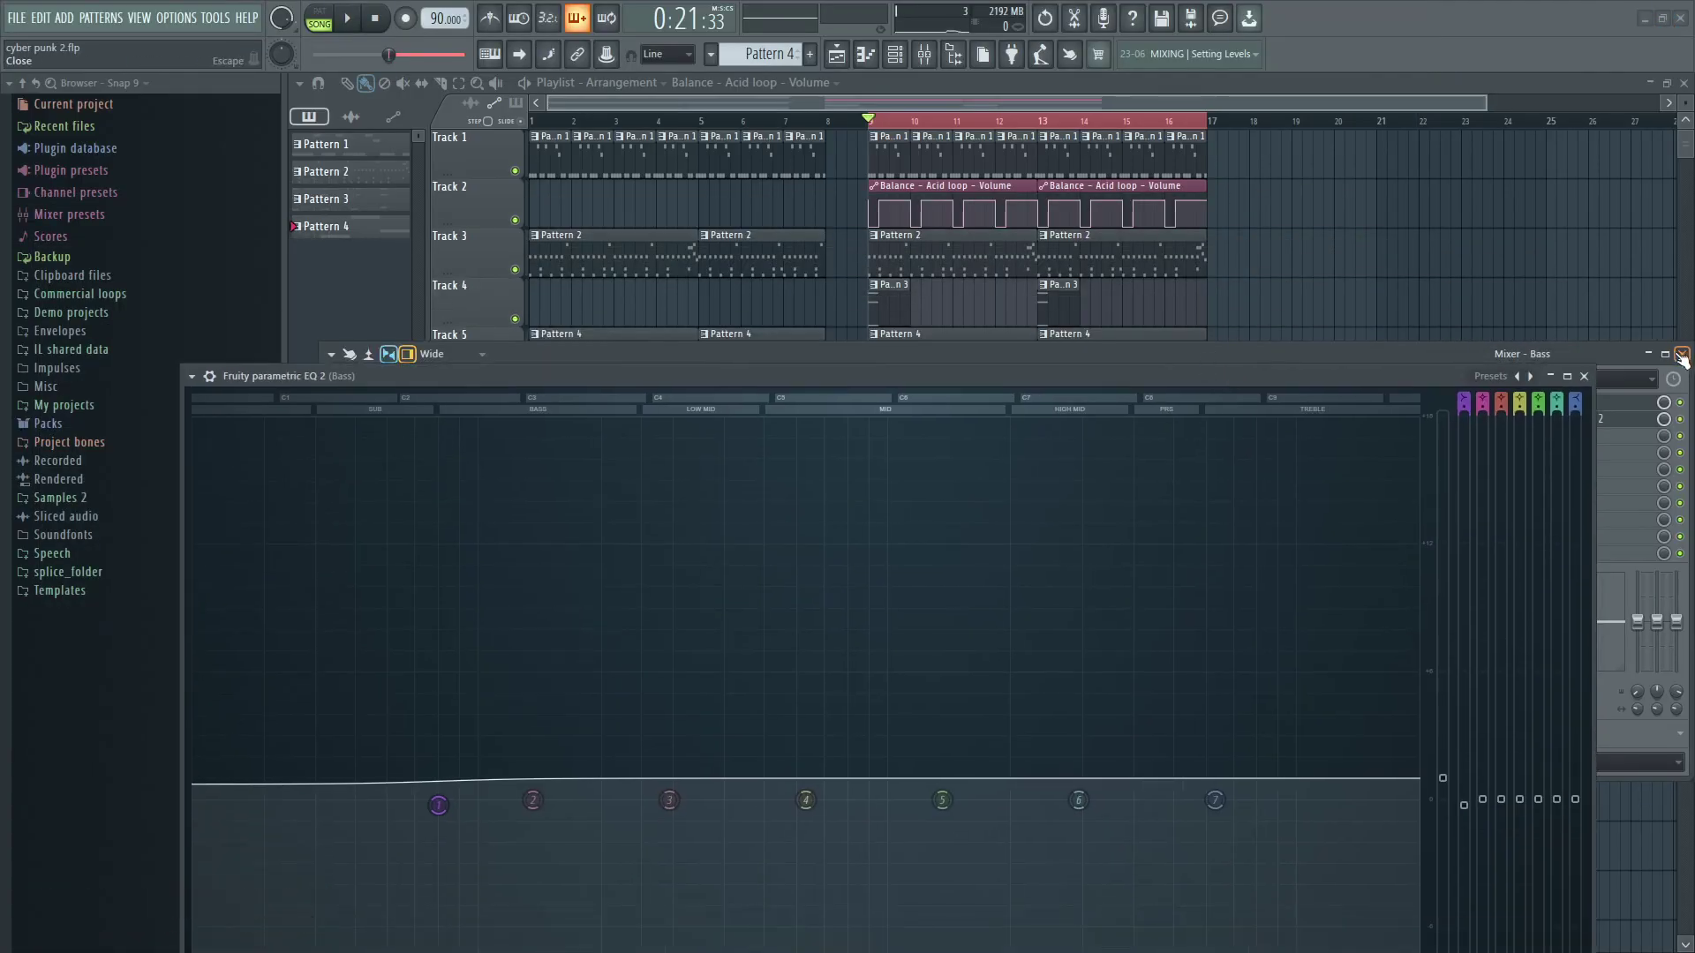
{"action": "left_click", "coordinate": [1687, 360]}
{"action": "right_click", "coordinate": [525, 369]}
Play the song through the Bass EQ, inspecting its bands, then stop playback.
{"action": "left_click", "coordinate": [355, 18]}
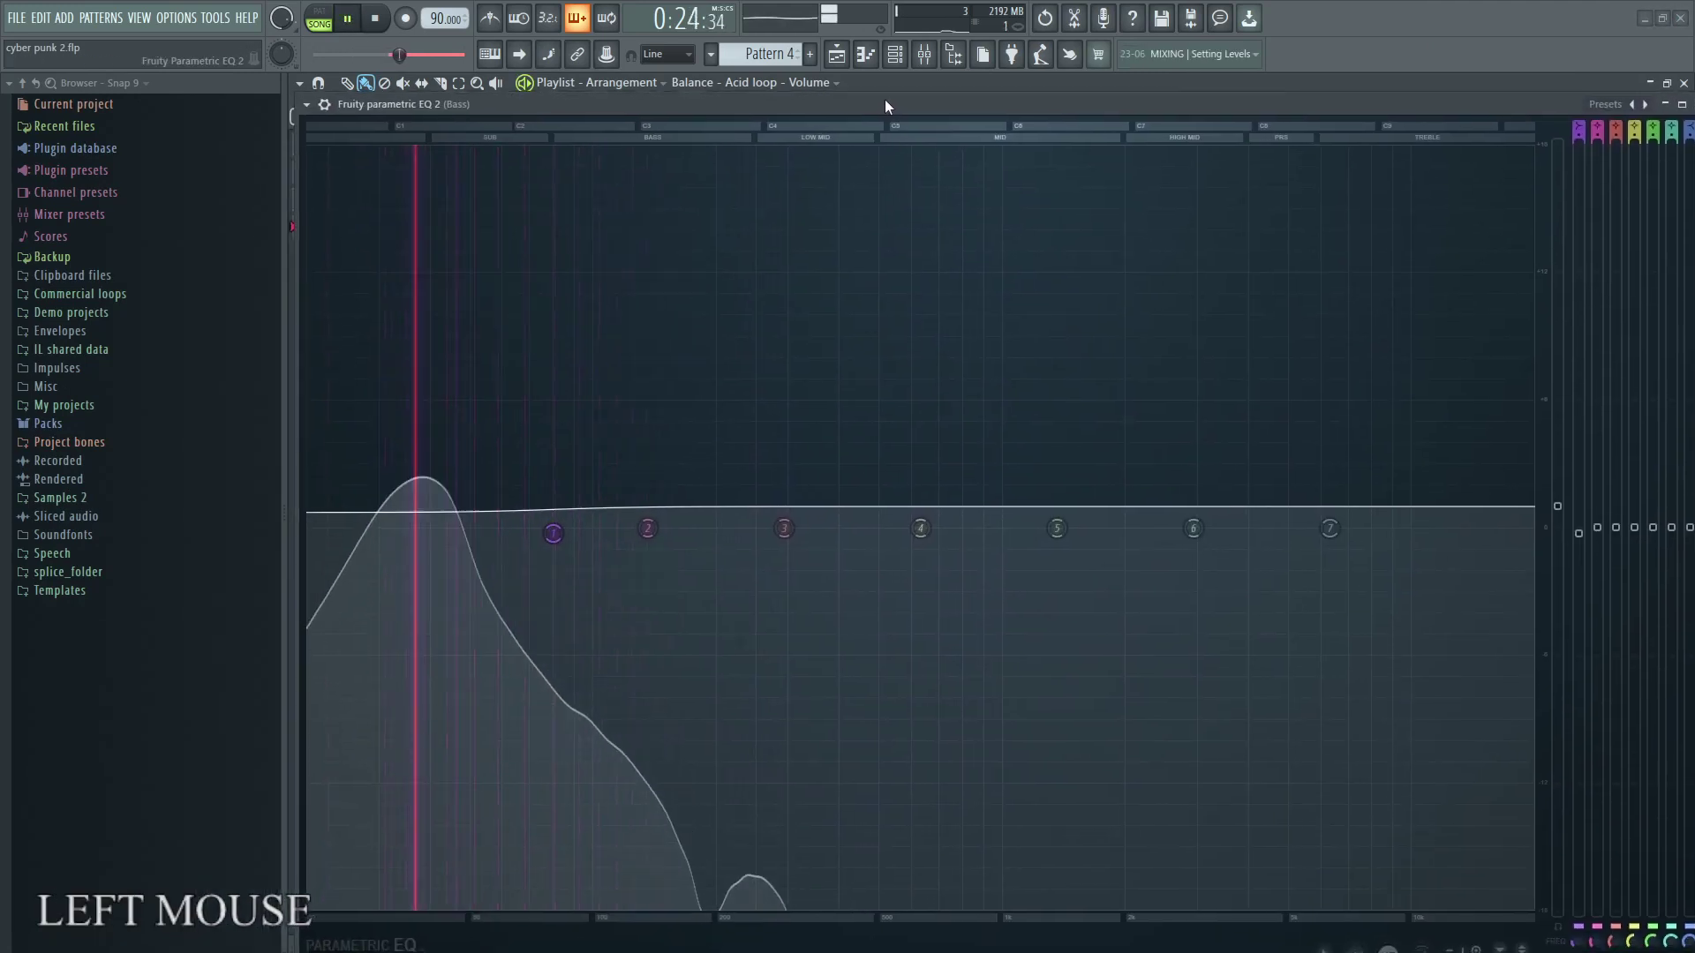
{"action": "left_click", "coordinate": [559, 544]}
{"action": "right_click", "coordinate": [560, 536]}
{"action": "left_click", "coordinate": [581, 558]}
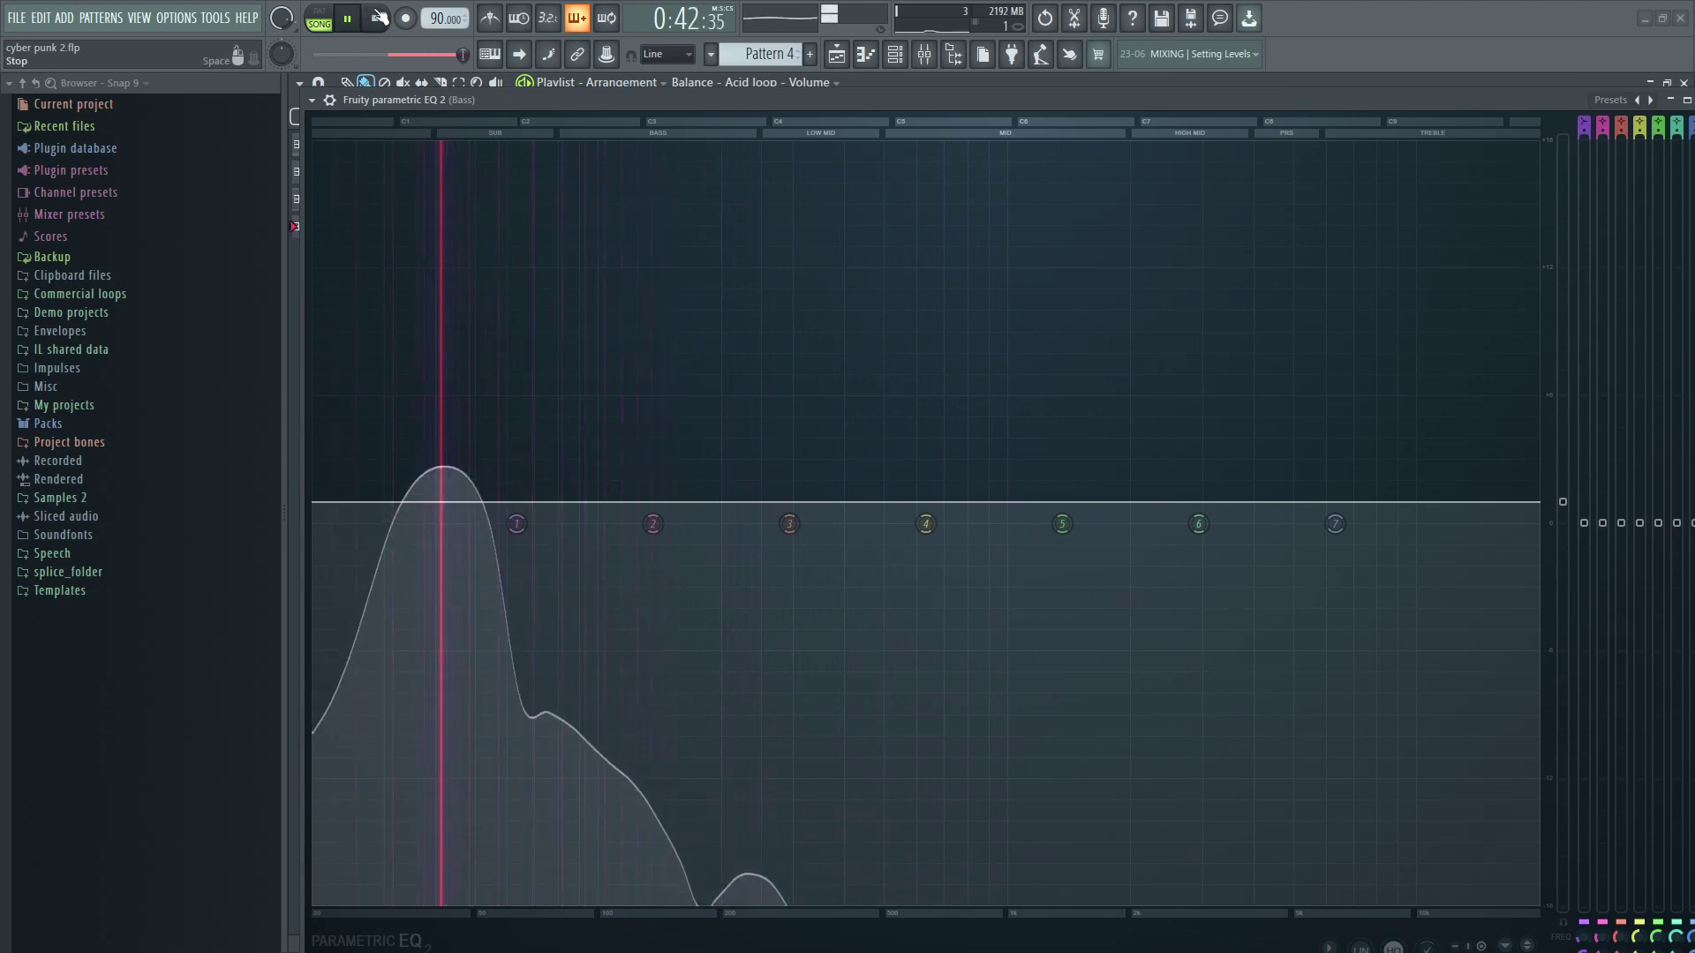
{"action": "left_click", "coordinate": [384, 15]}
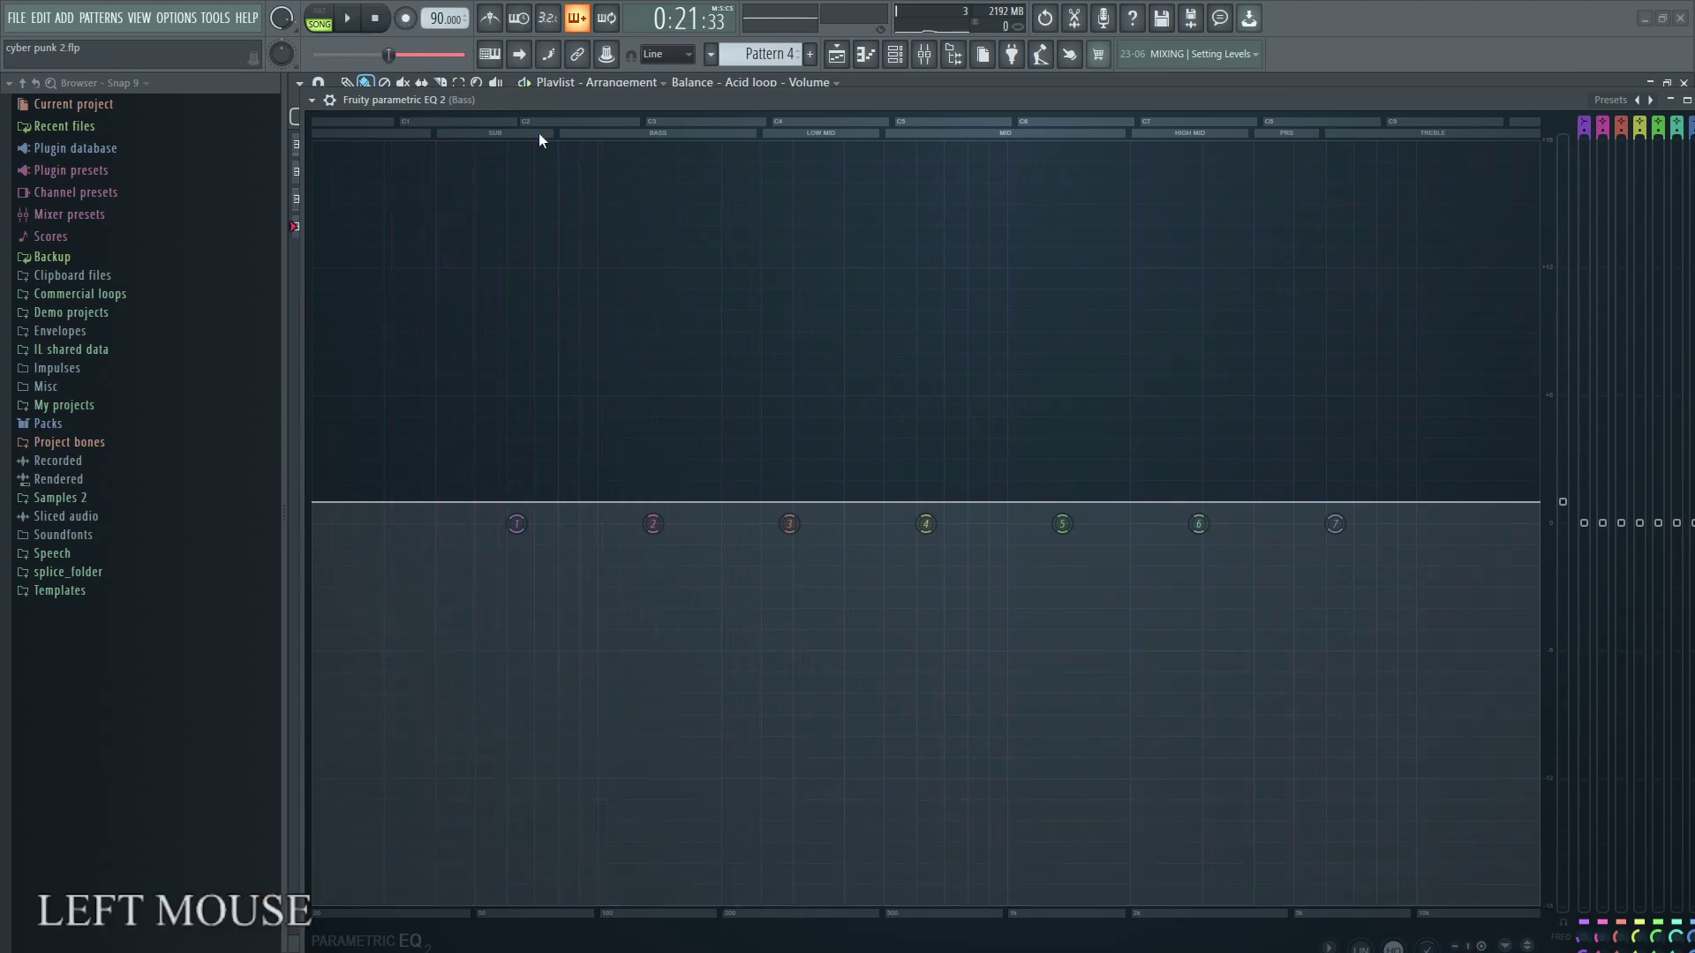
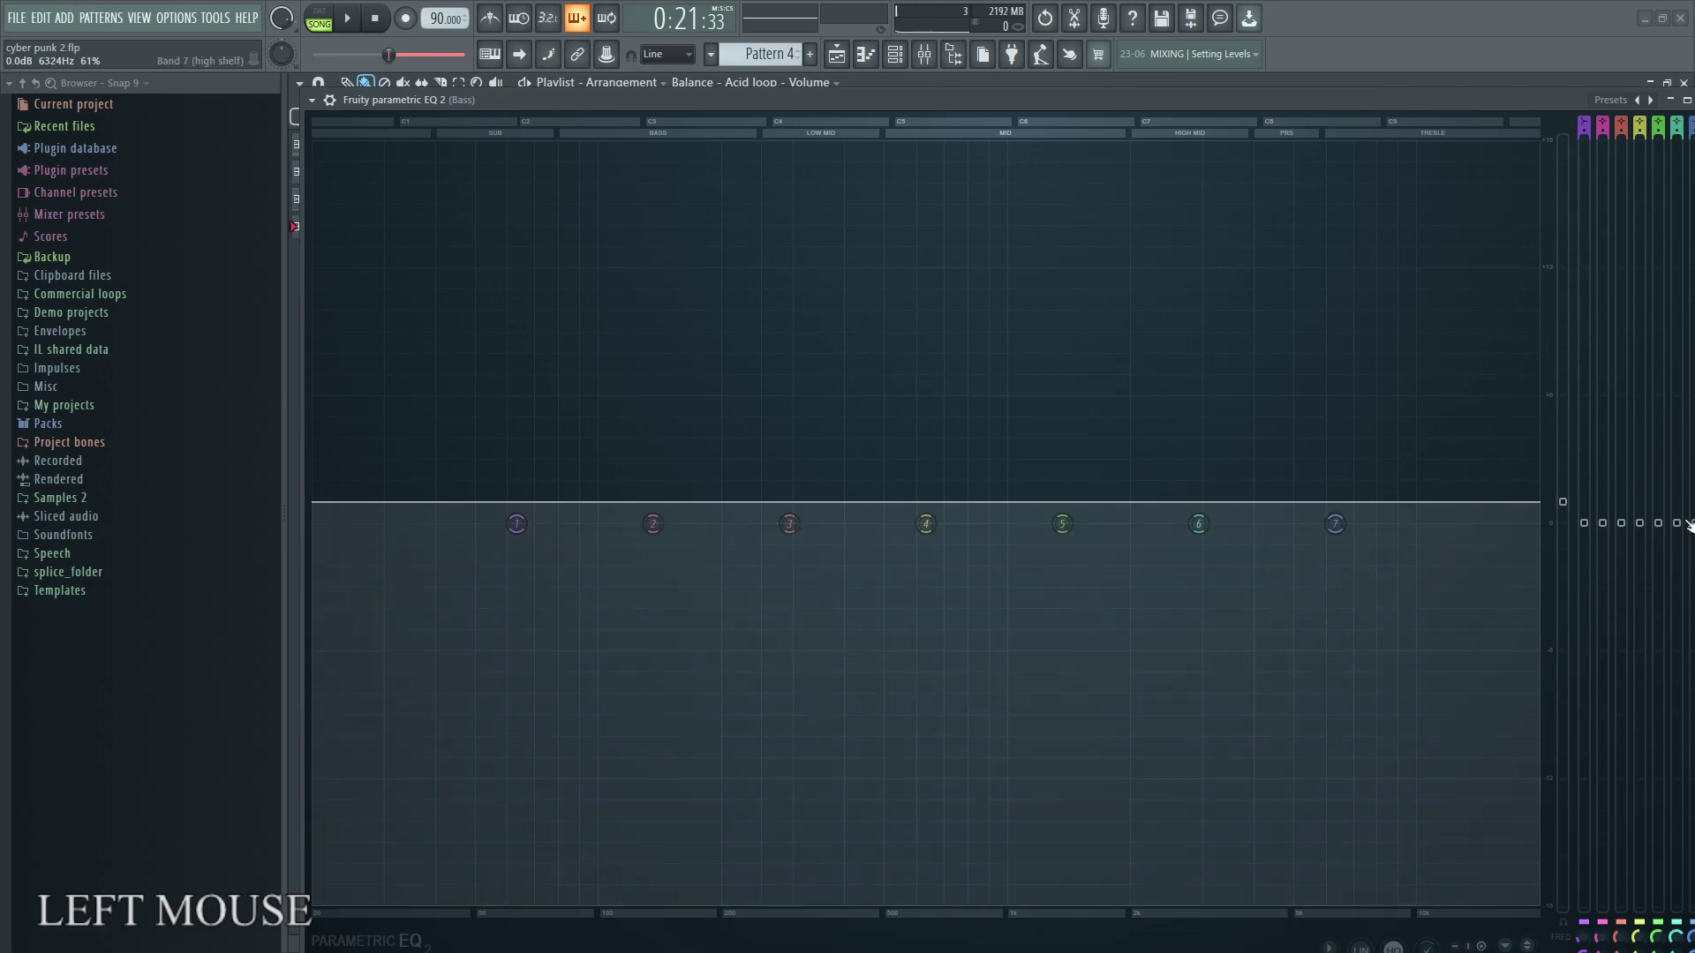
Shift the EQ's first two bands down into the sub/bass frequencies, curve still flat.
{"action": "right_click", "coordinate": [1576, 509]}
{"action": "left_click", "coordinate": [1576, 523]}
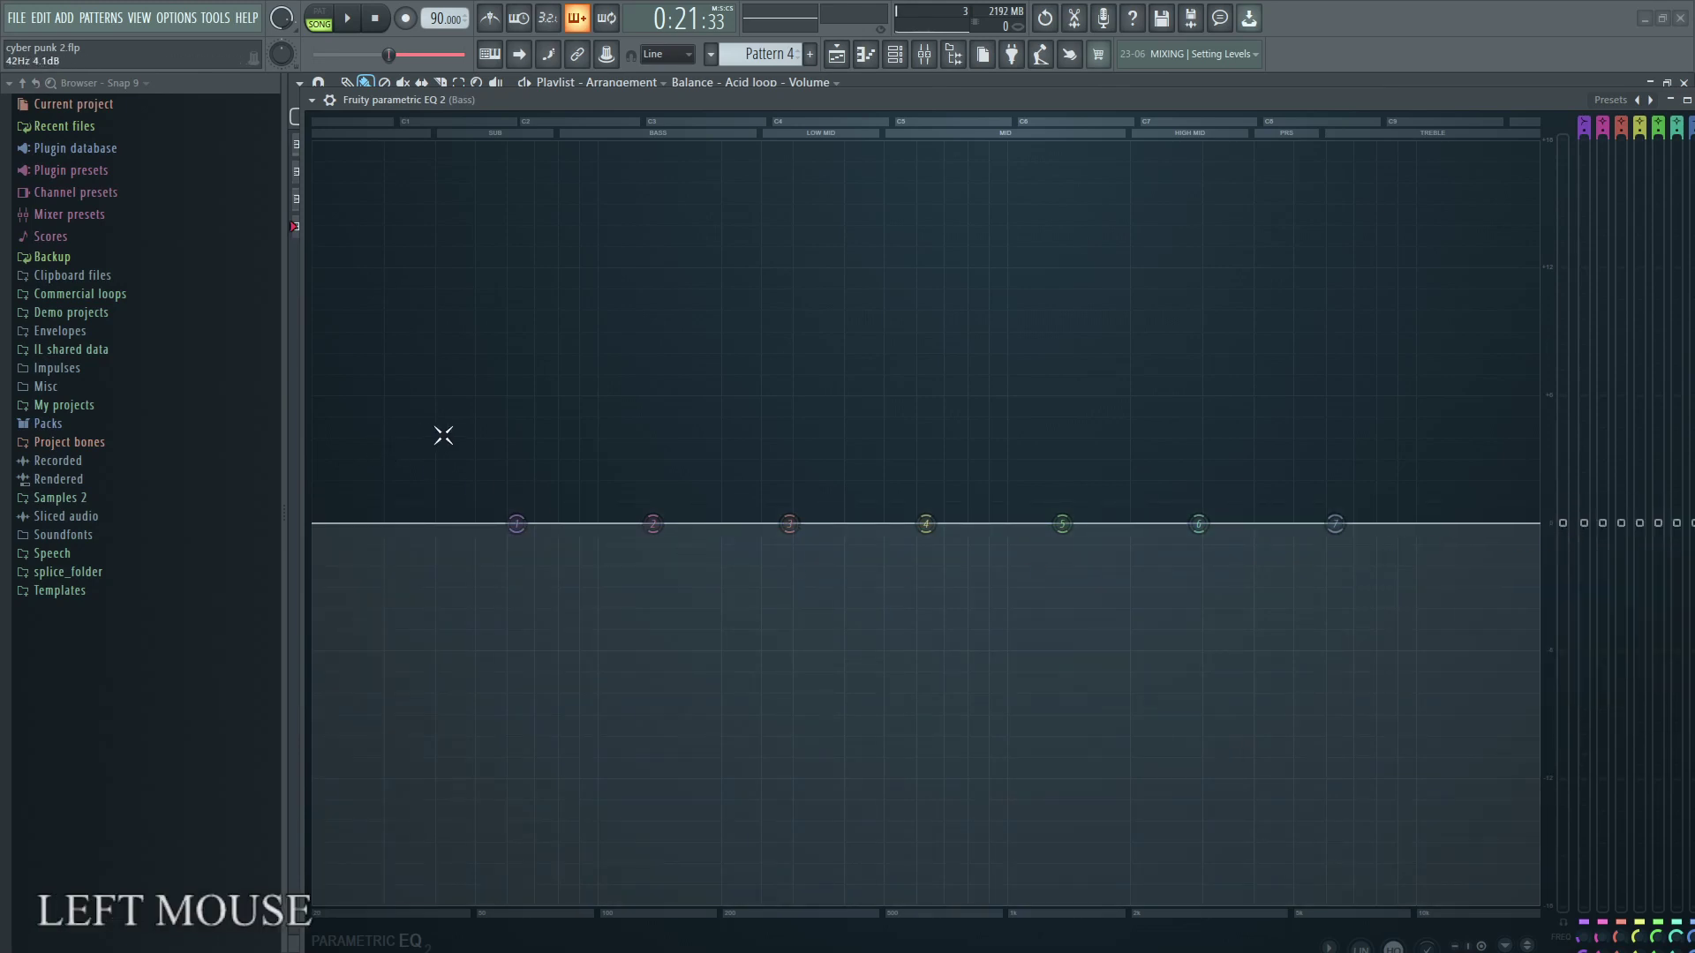
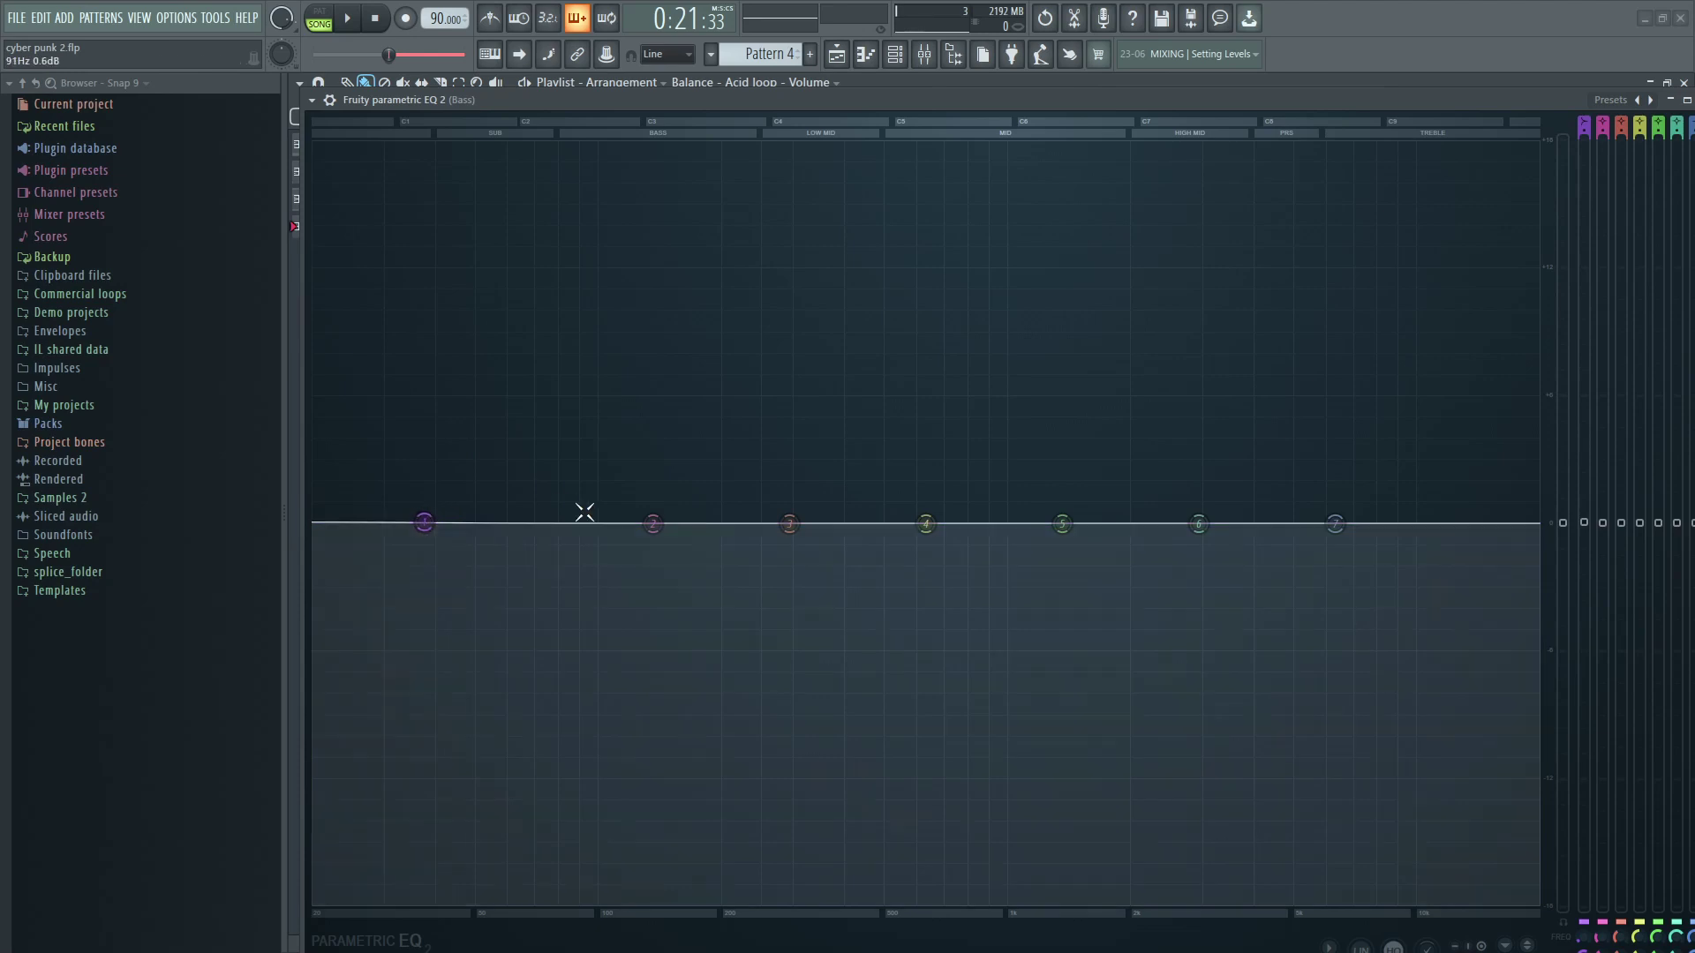
{"action": "left_click", "coordinate": [659, 533]}
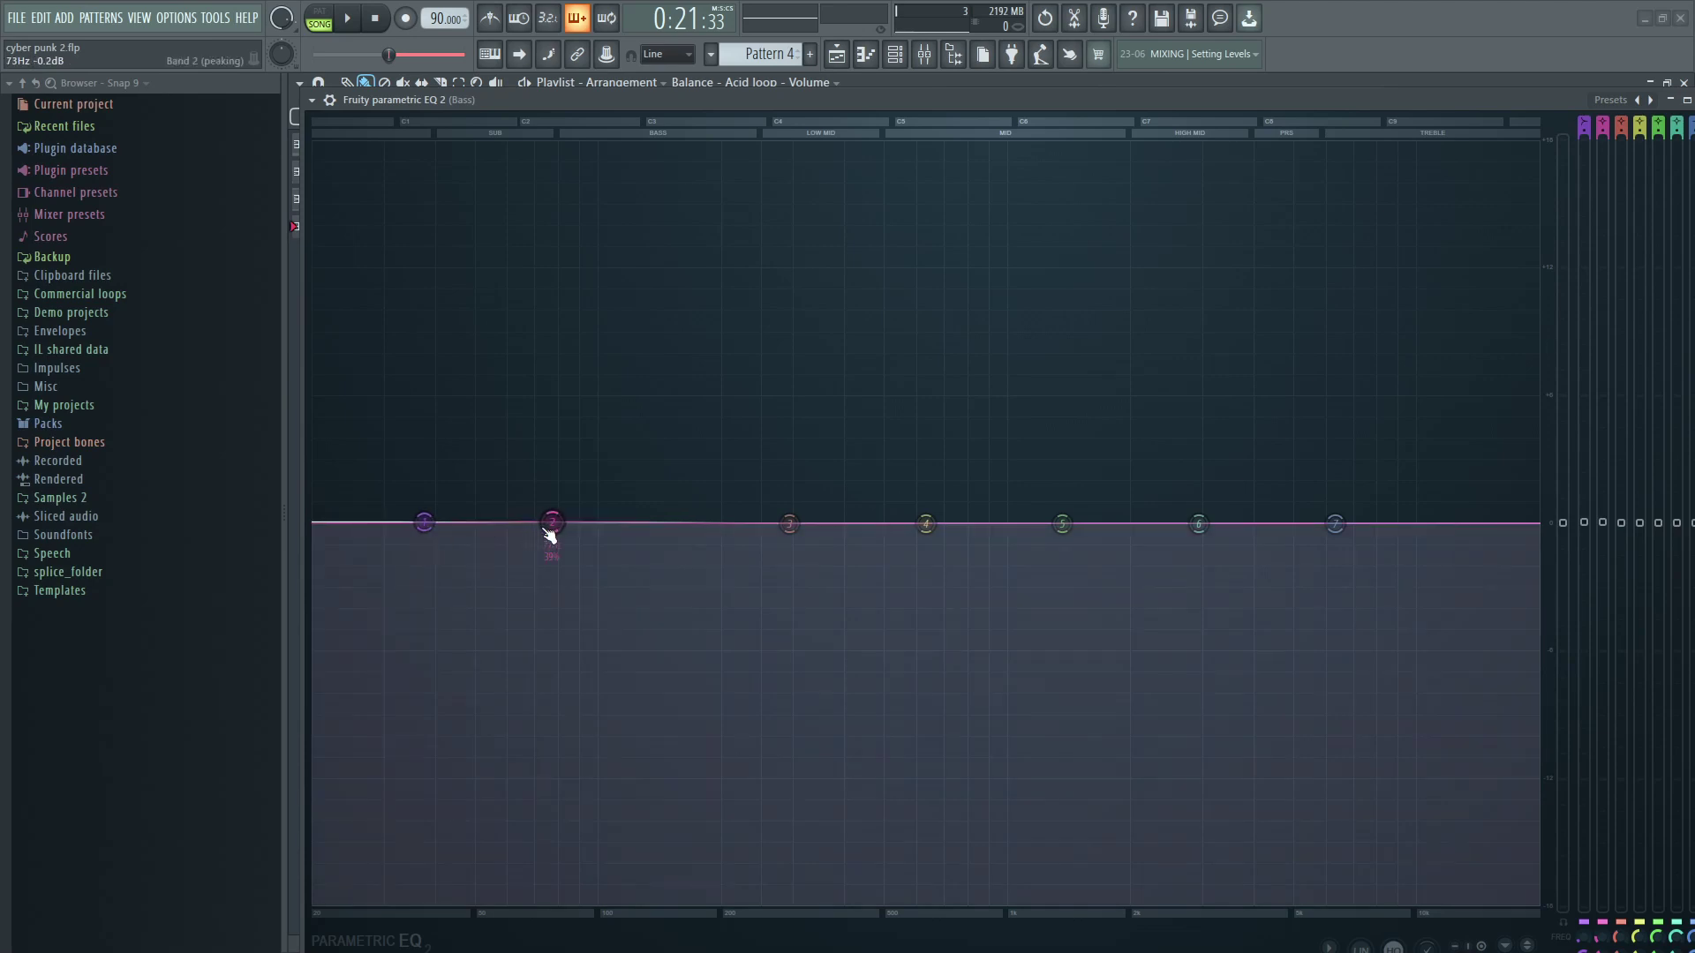
{"action": "left_click", "coordinate": [565, 528]}
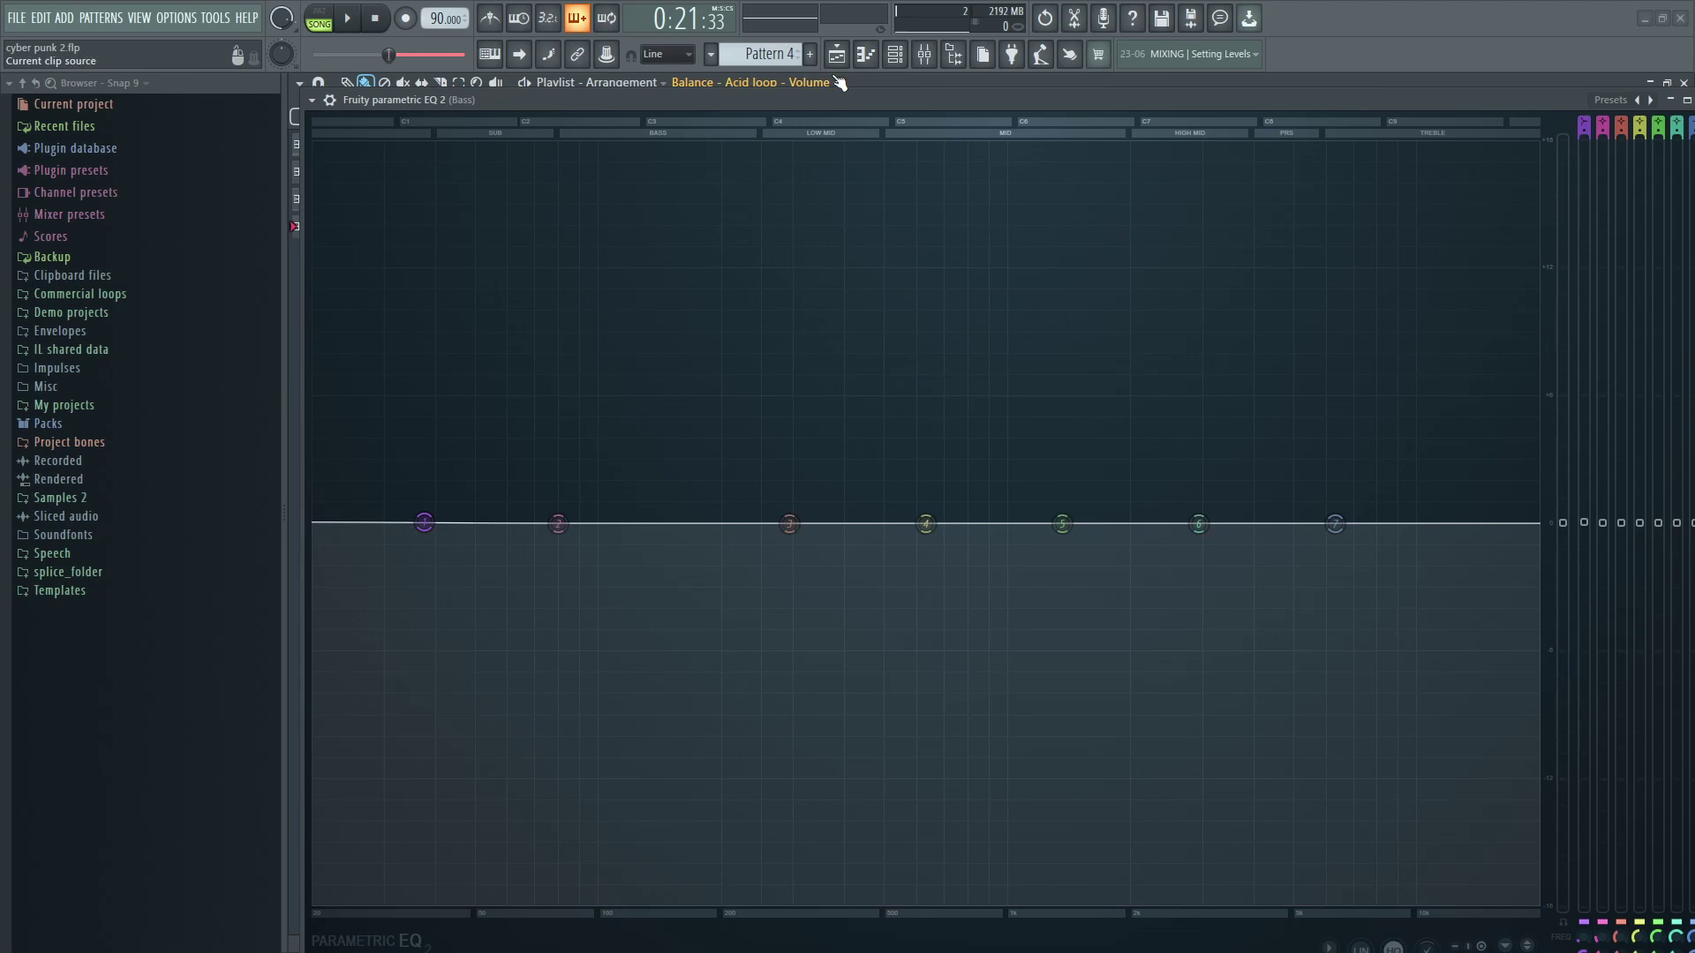
{"action": "left_click", "coordinate": [843, 69]}
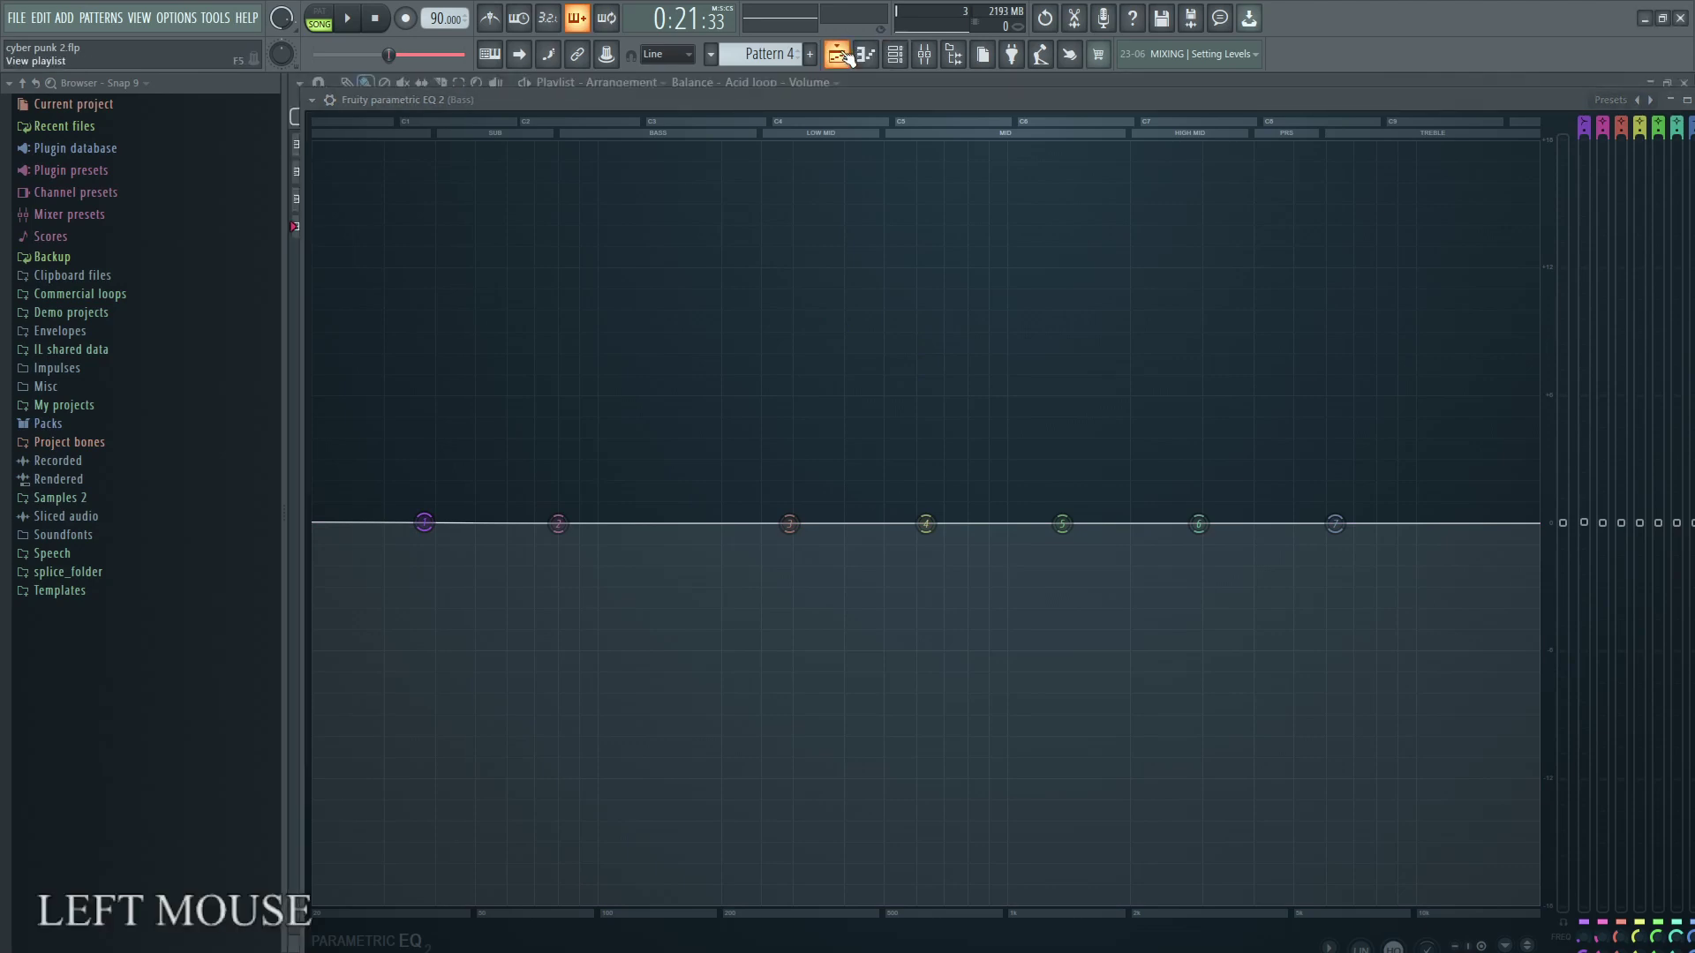
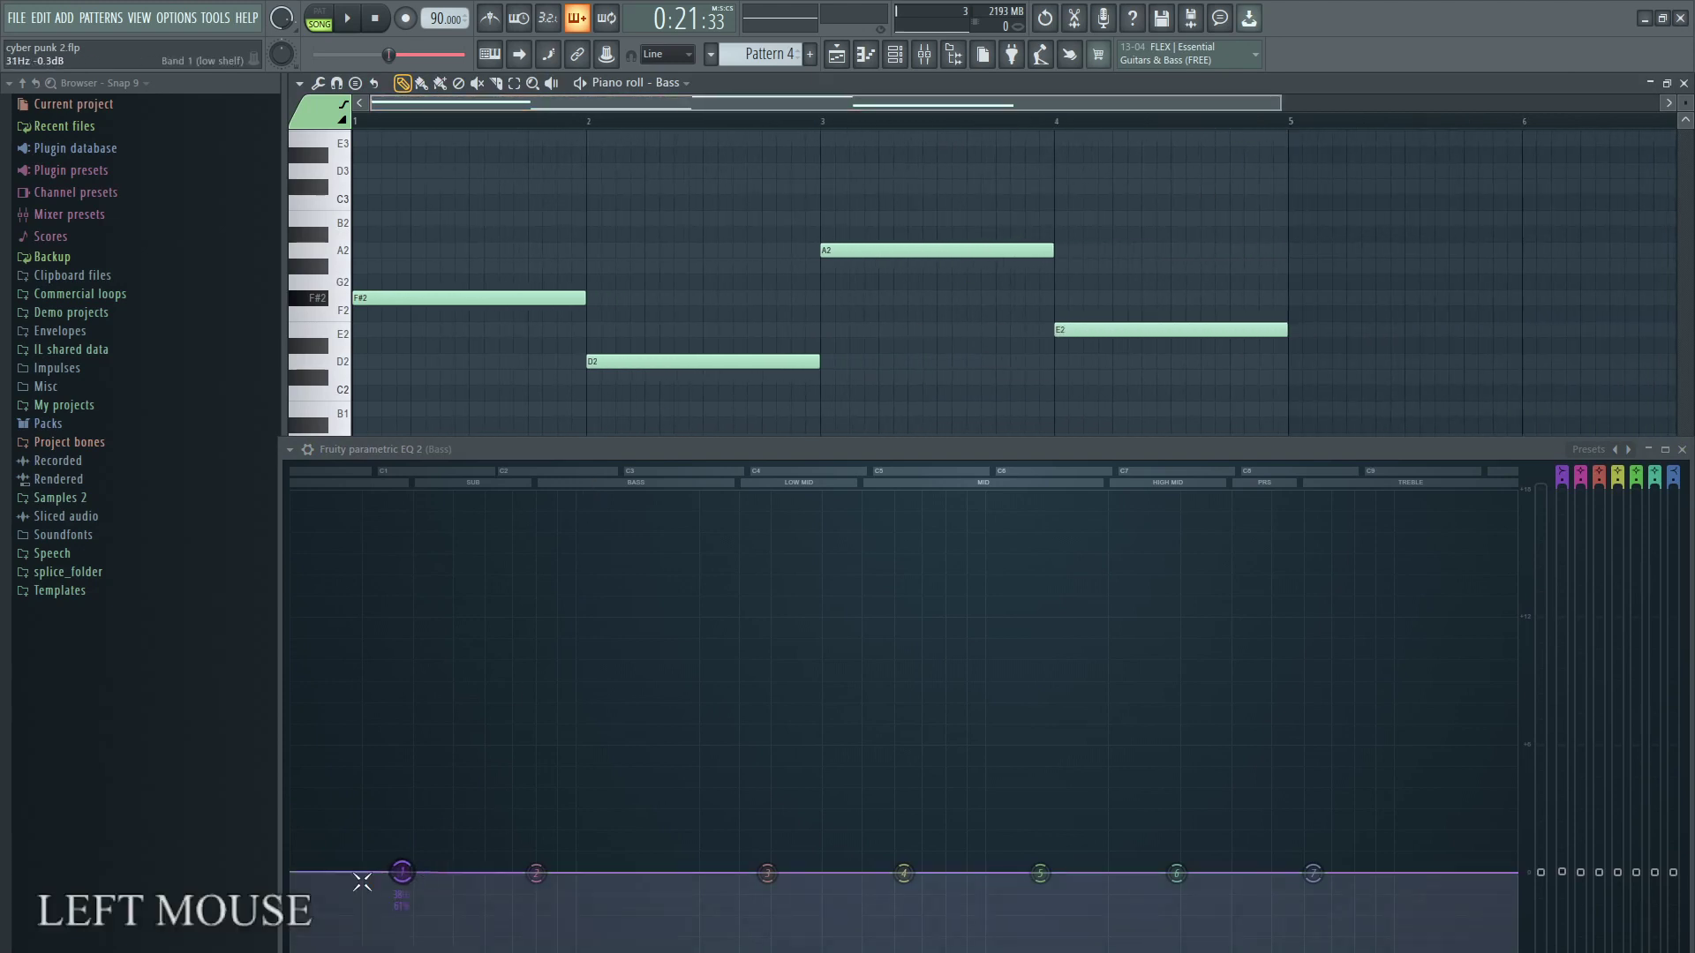
Show the Bass pattern's notes F#2, D2, A2, E2 in the piano roll while it plays through the EQ.
{"action": "left_click", "coordinate": [730, 426]}
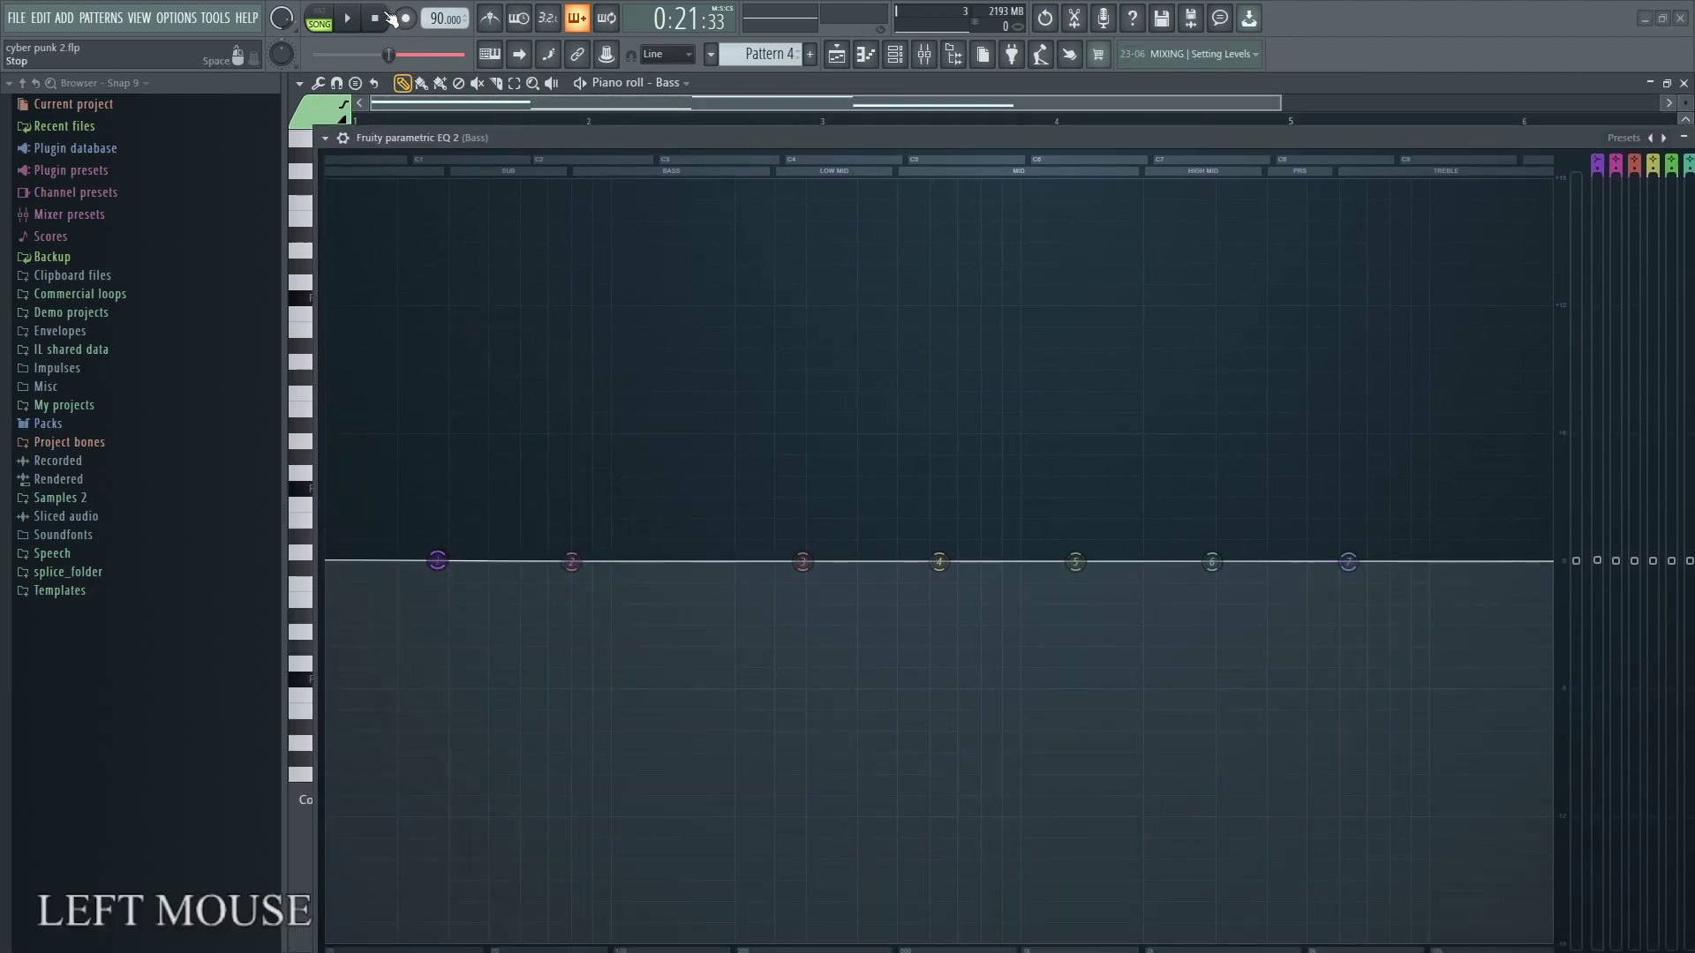
{"action": "left_click", "coordinate": [392, 18]}
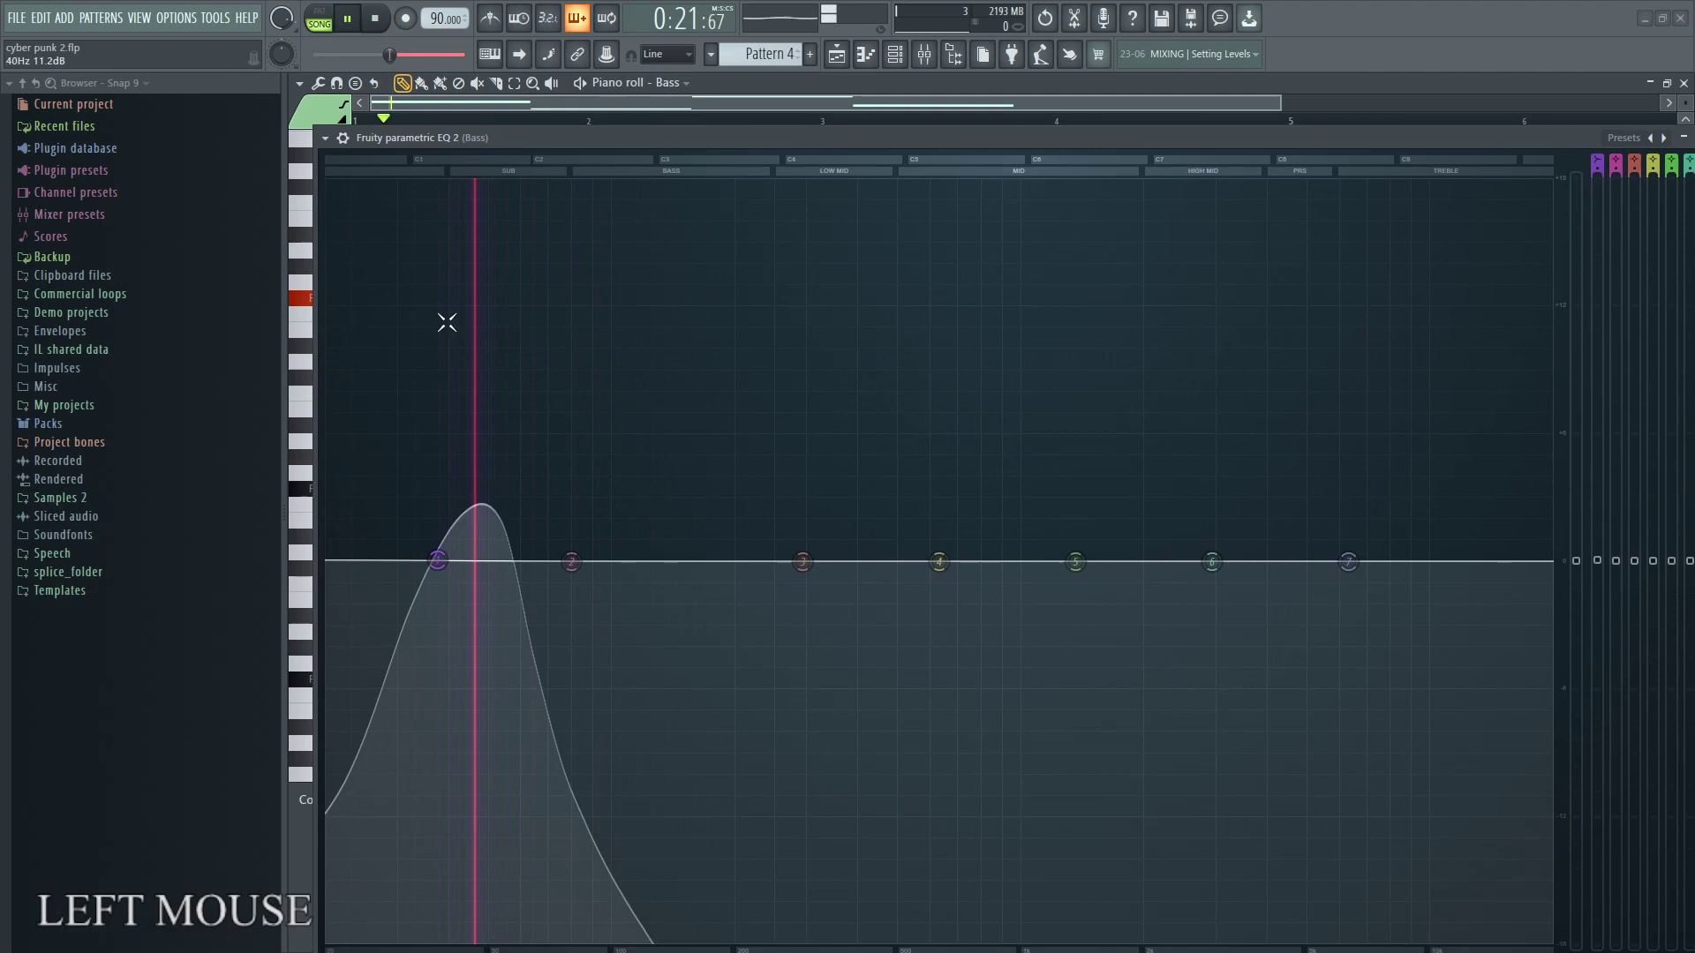
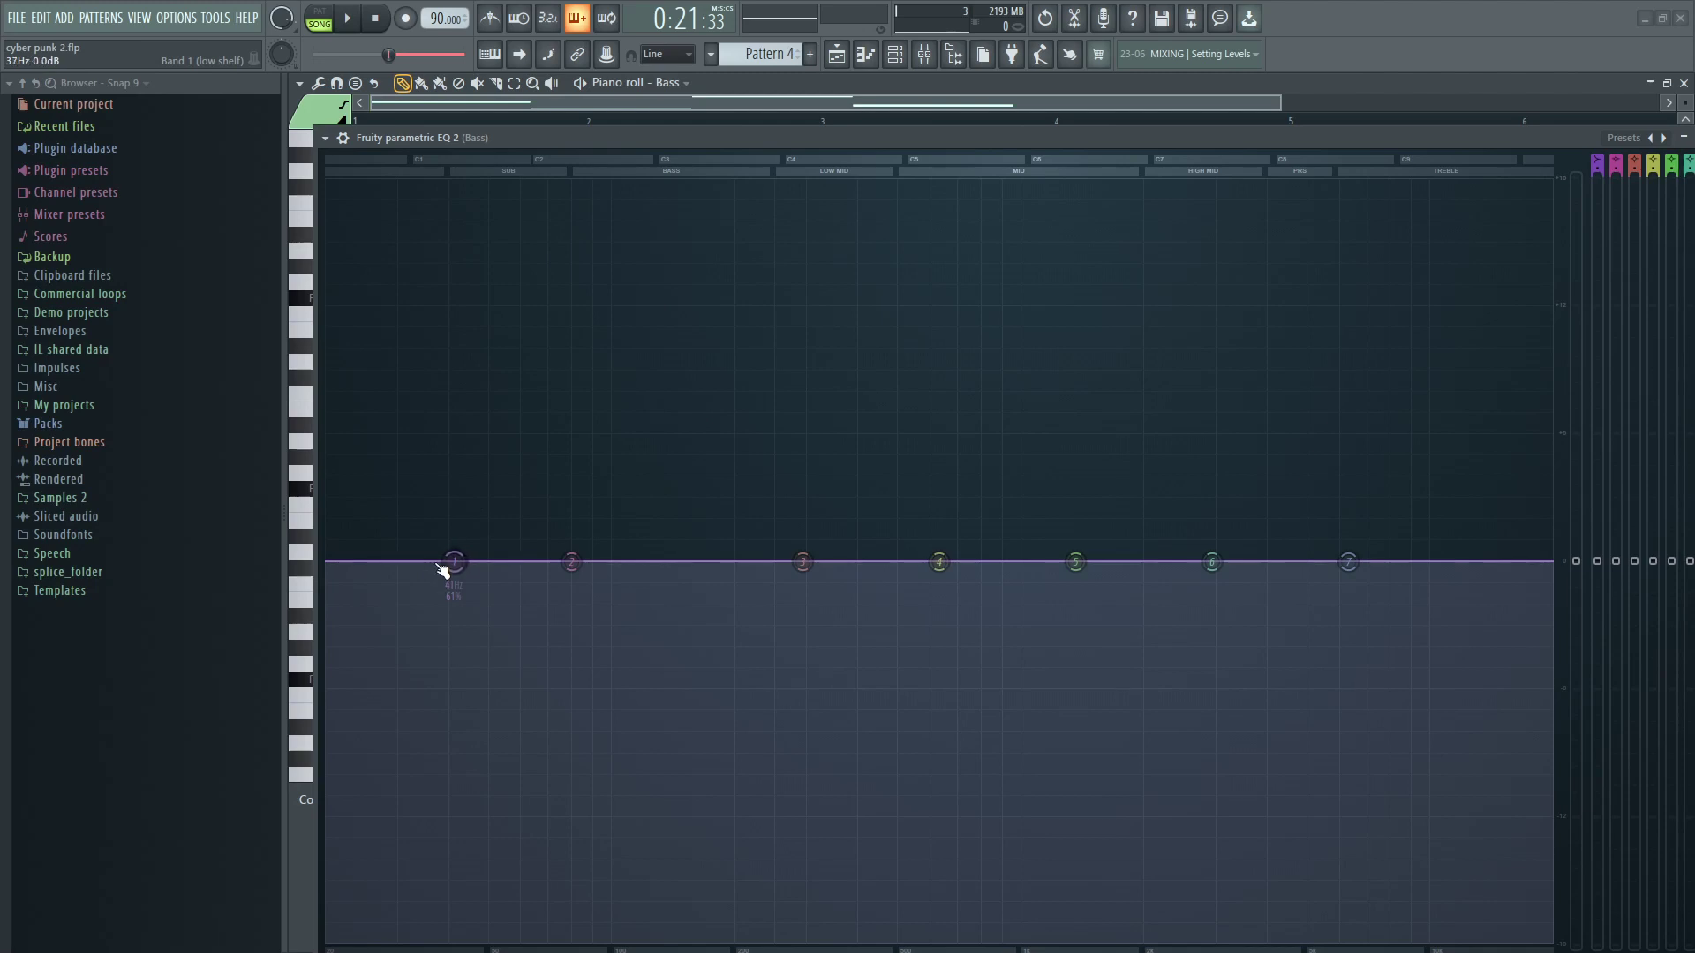
{"action": "left_click", "coordinate": [800, 207]}
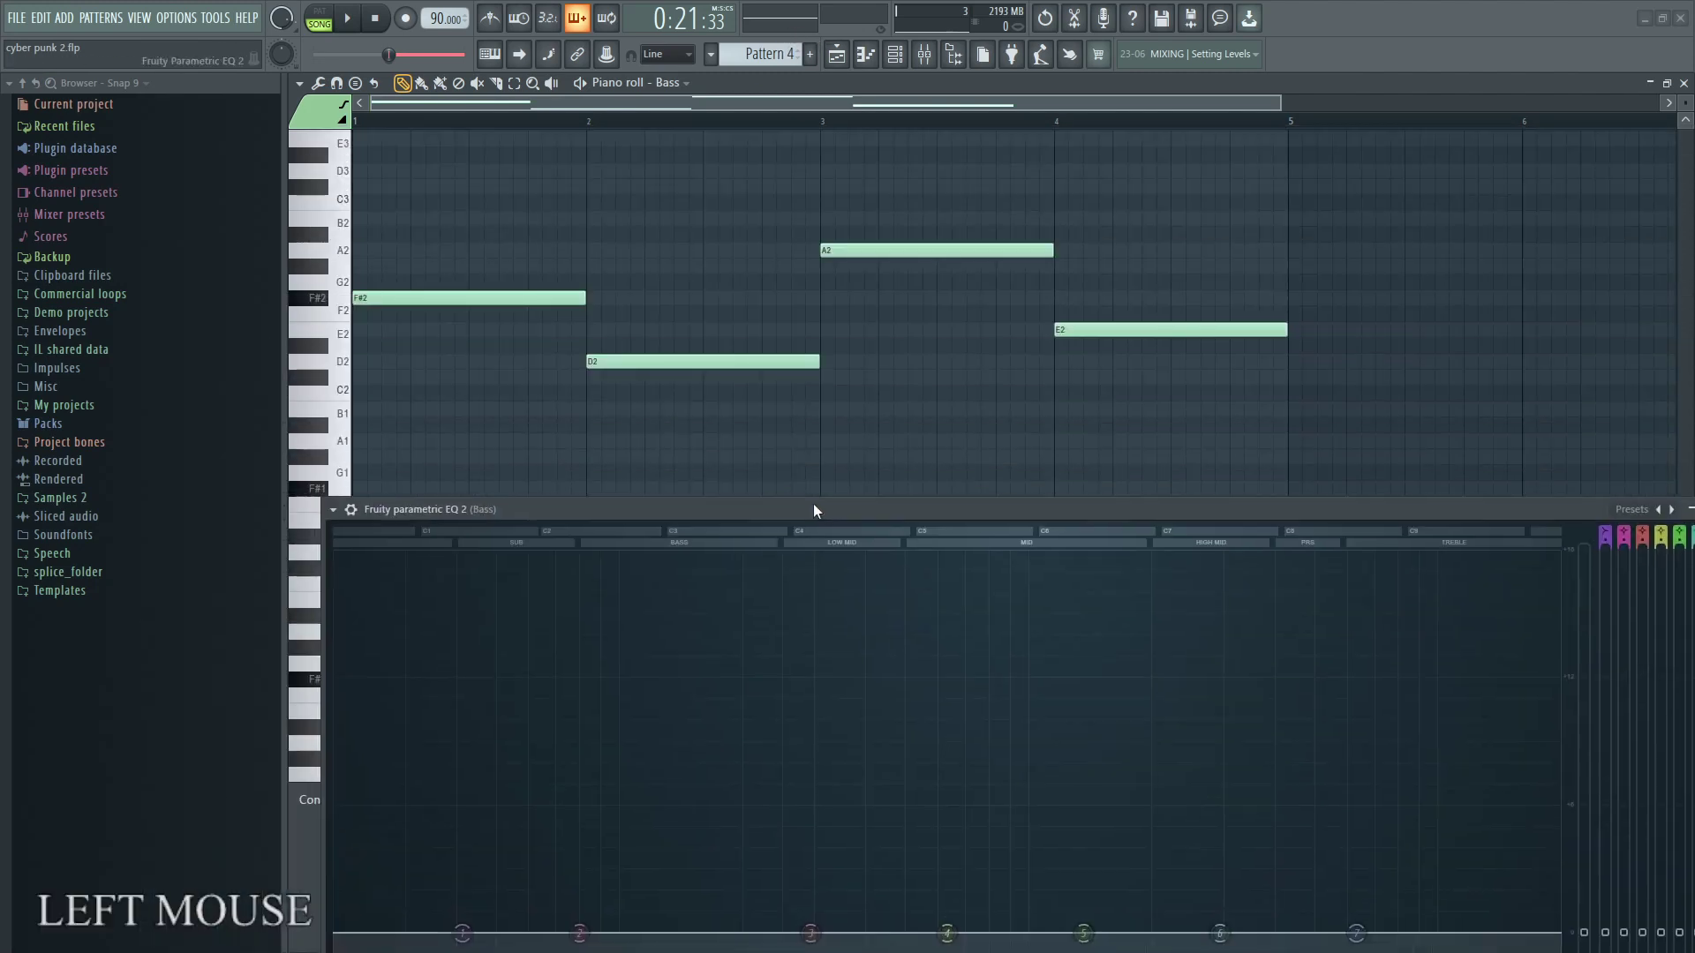
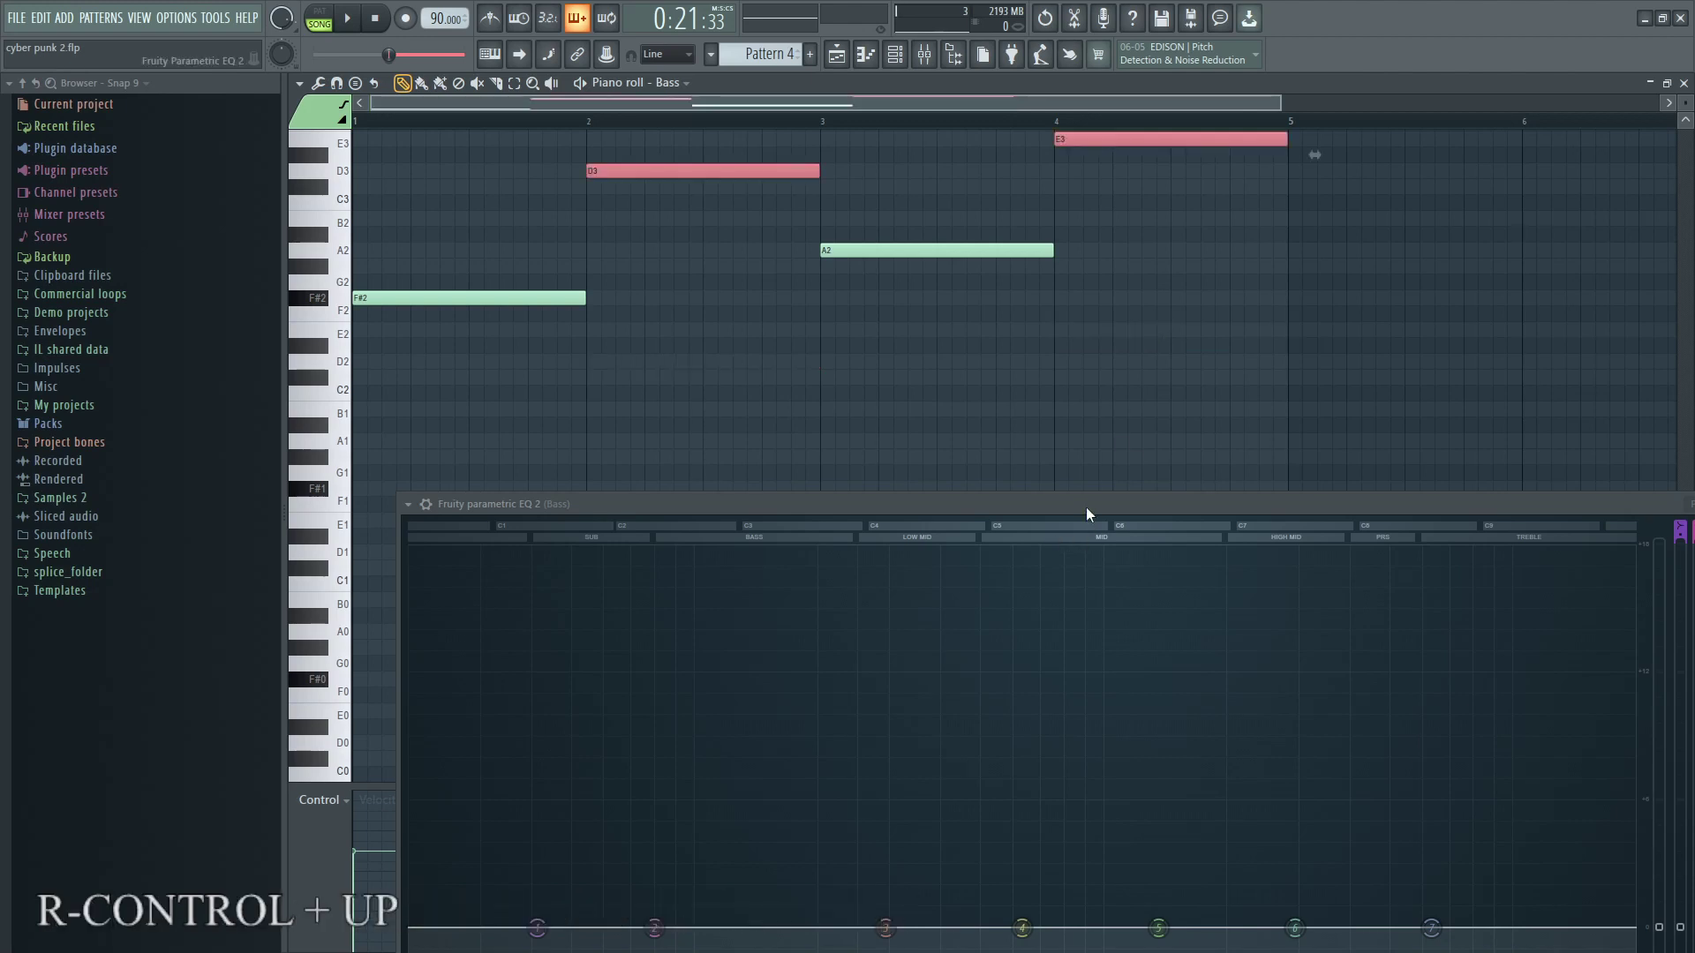
Return to the EQ after transposing D2 and E2 up to D3 and E3.
{"action": "left_click", "coordinate": [1091, 511]}
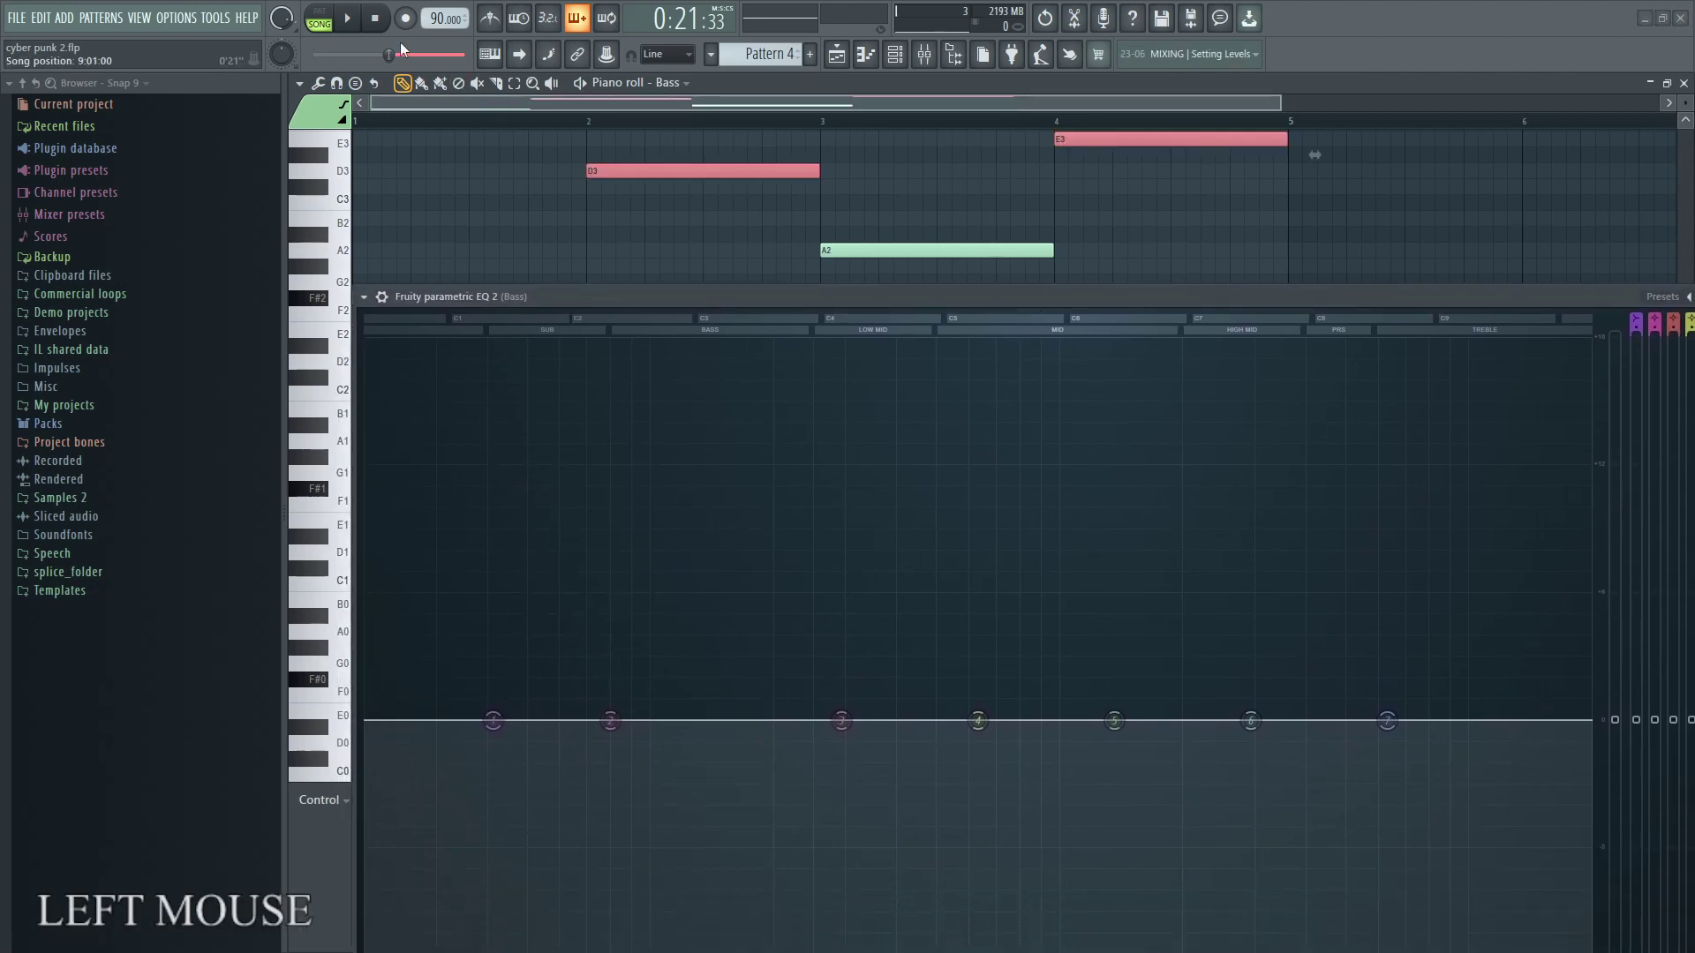
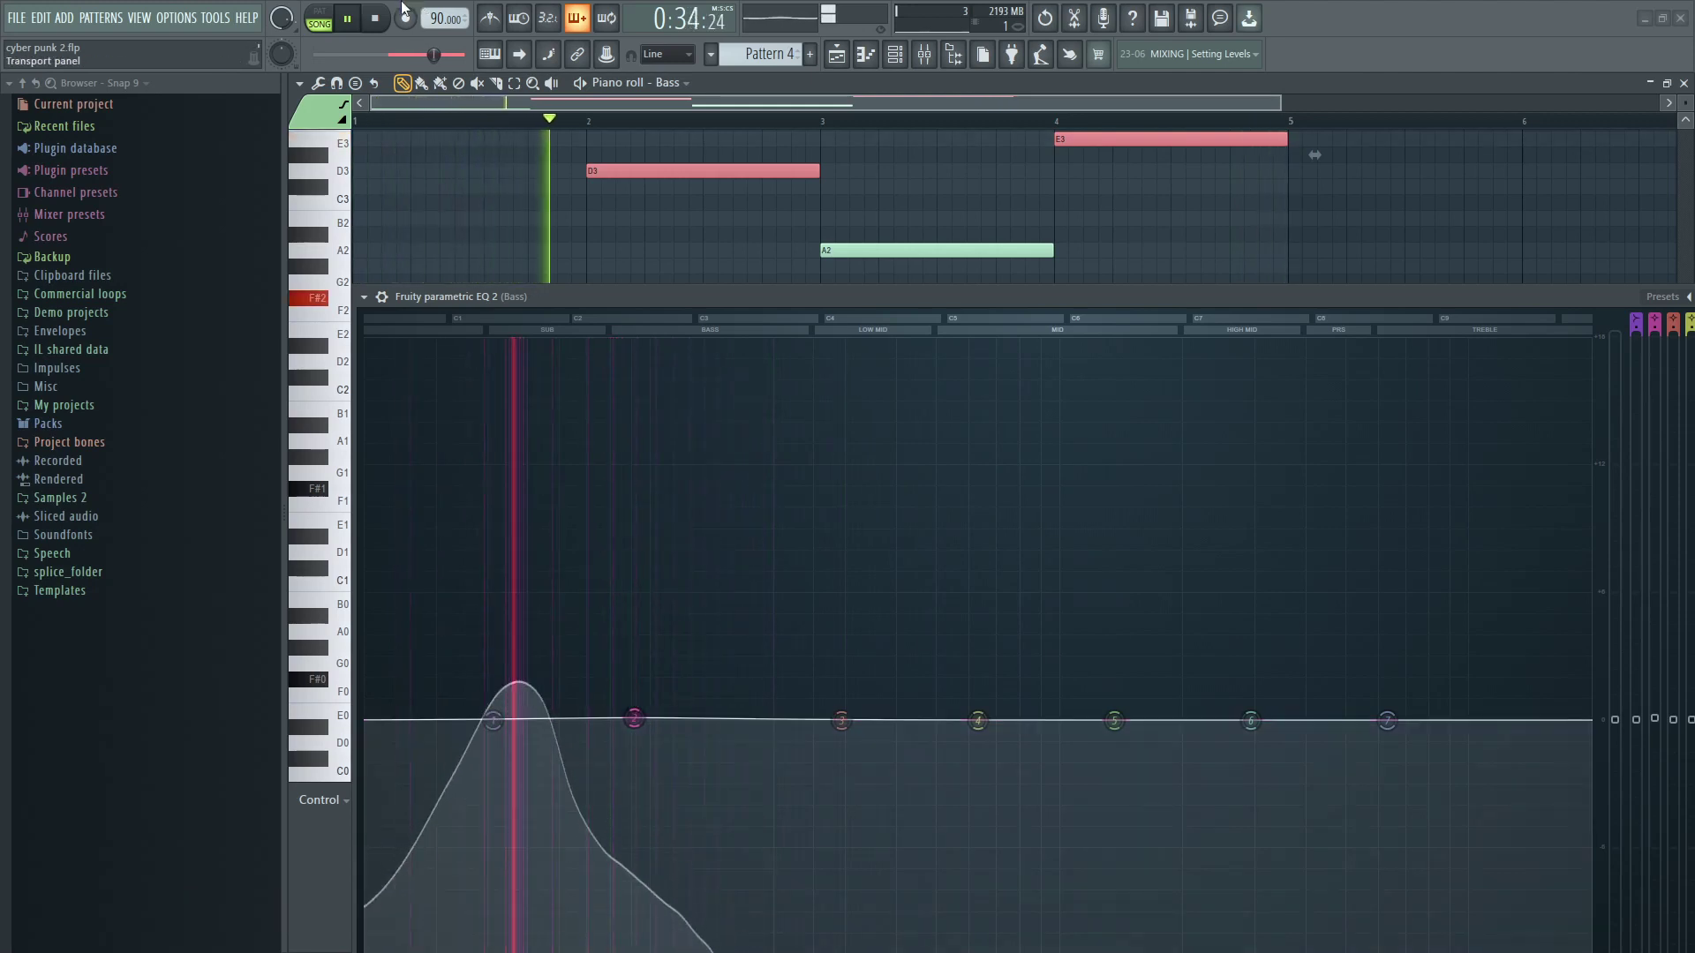
Stop playback and nudge band 2 to a slight low-frequency gain adjustment.
{"action": "left_click", "coordinate": [384, 15]}
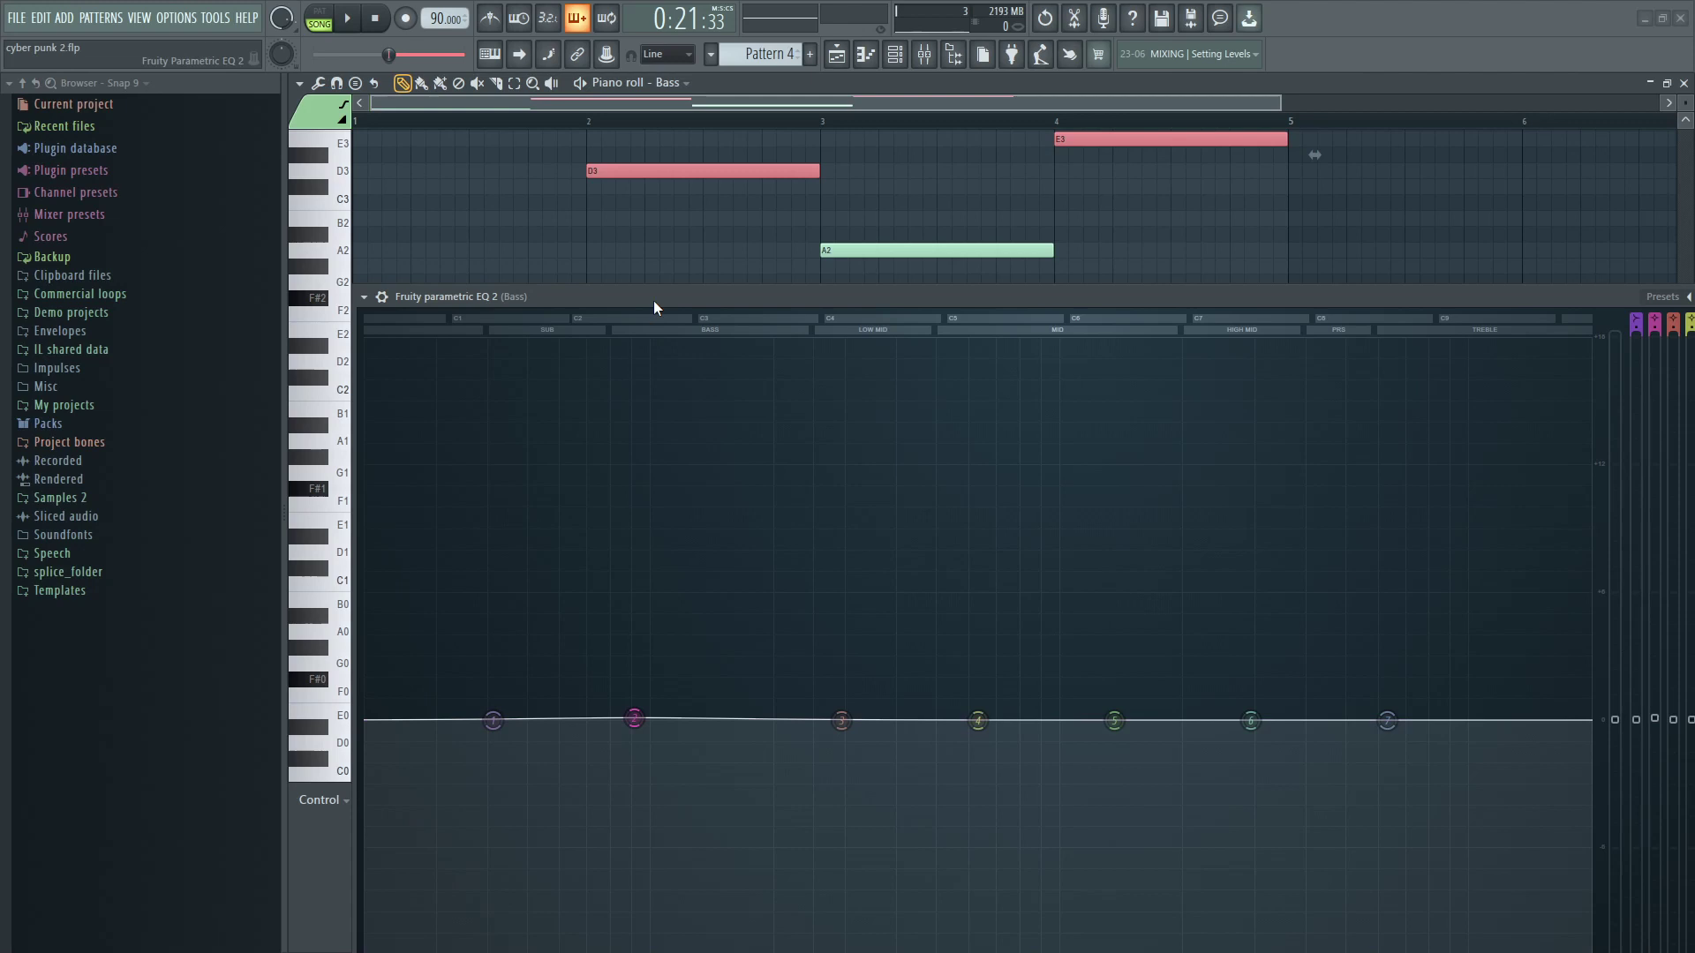
{"action": "left_click", "coordinate": [659, 306]}
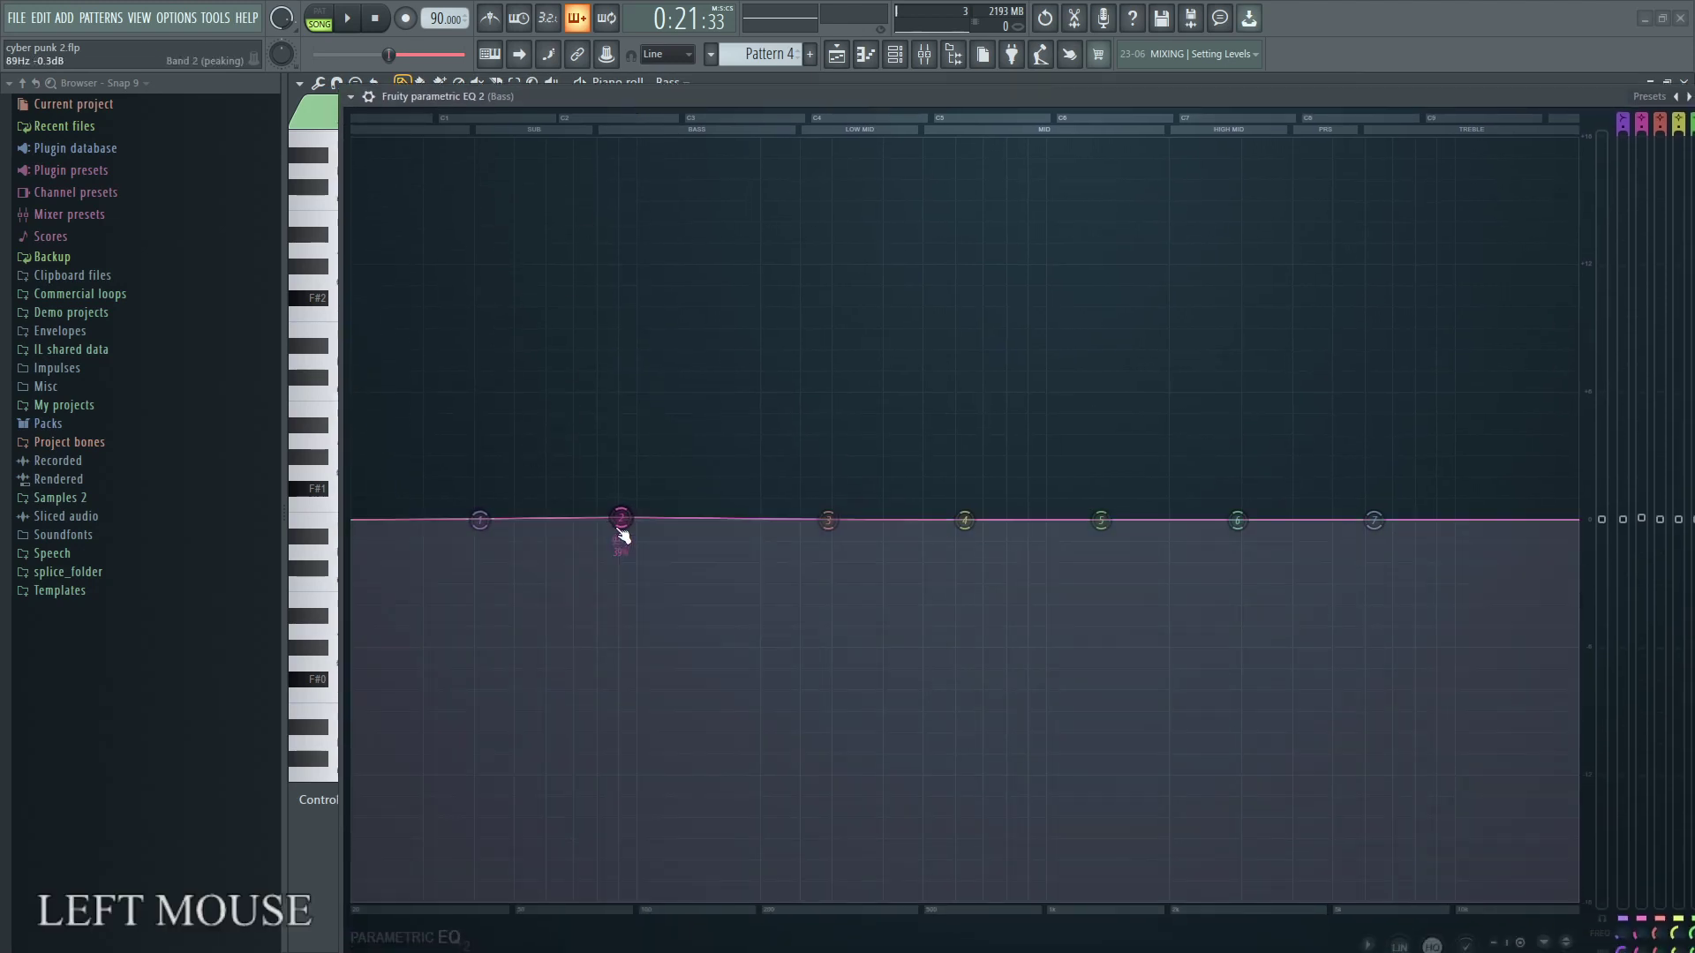
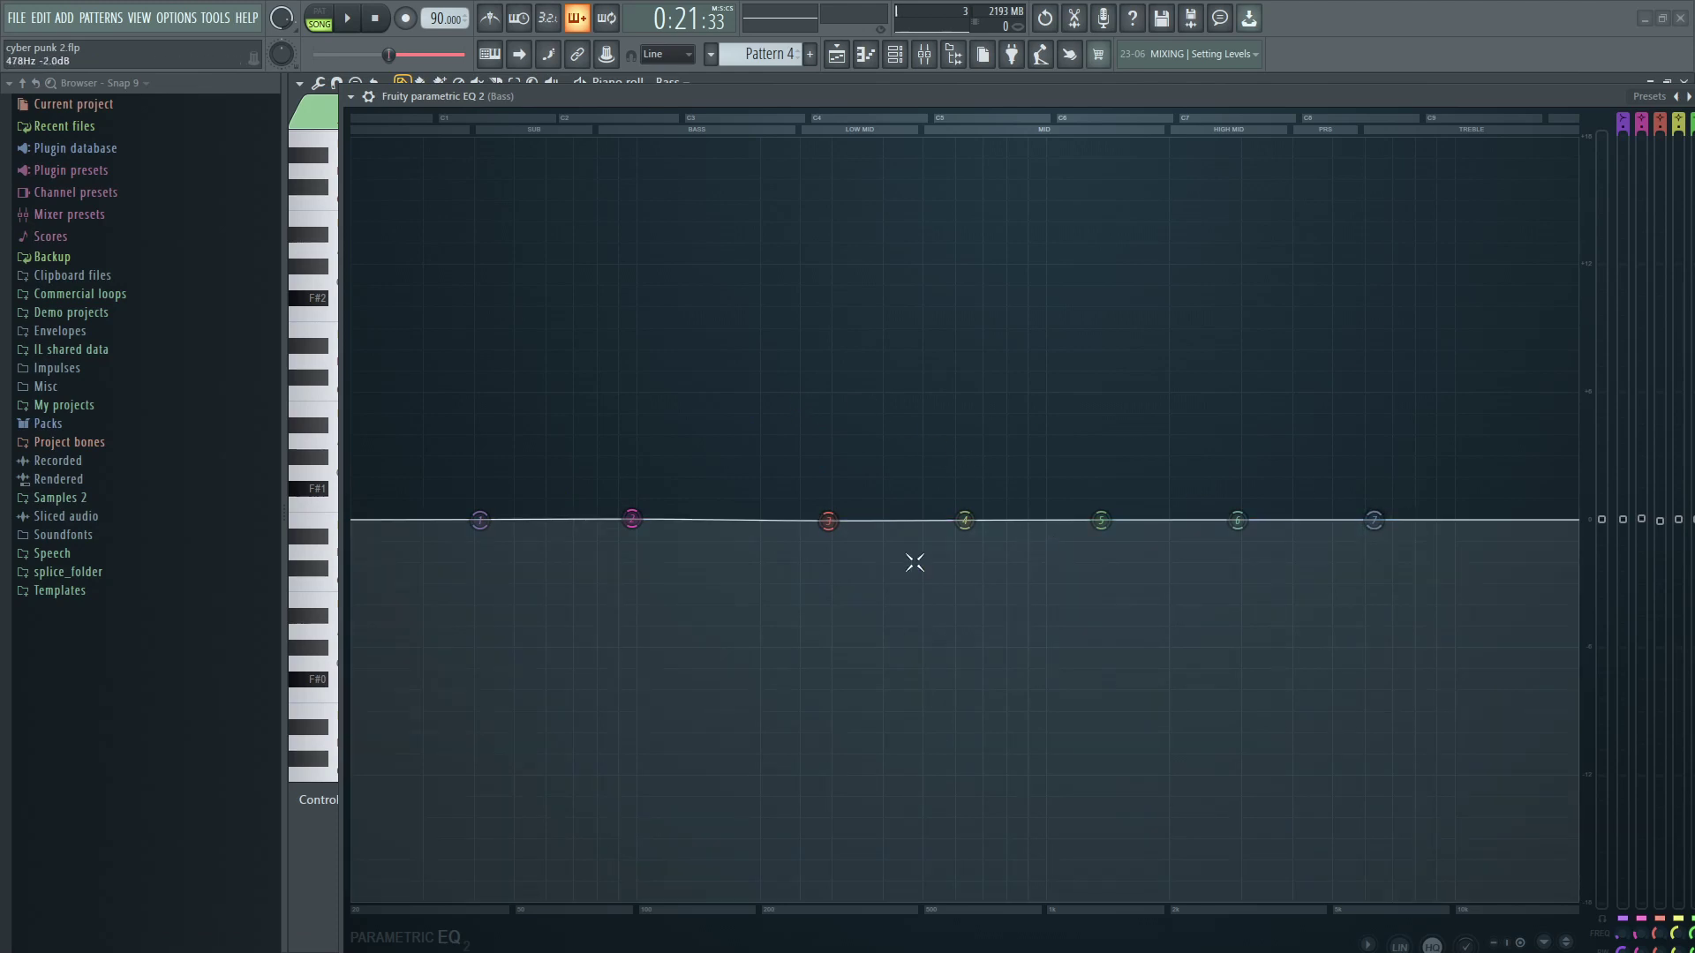
{"action": "left_click", "coordinate": [641, 526]}
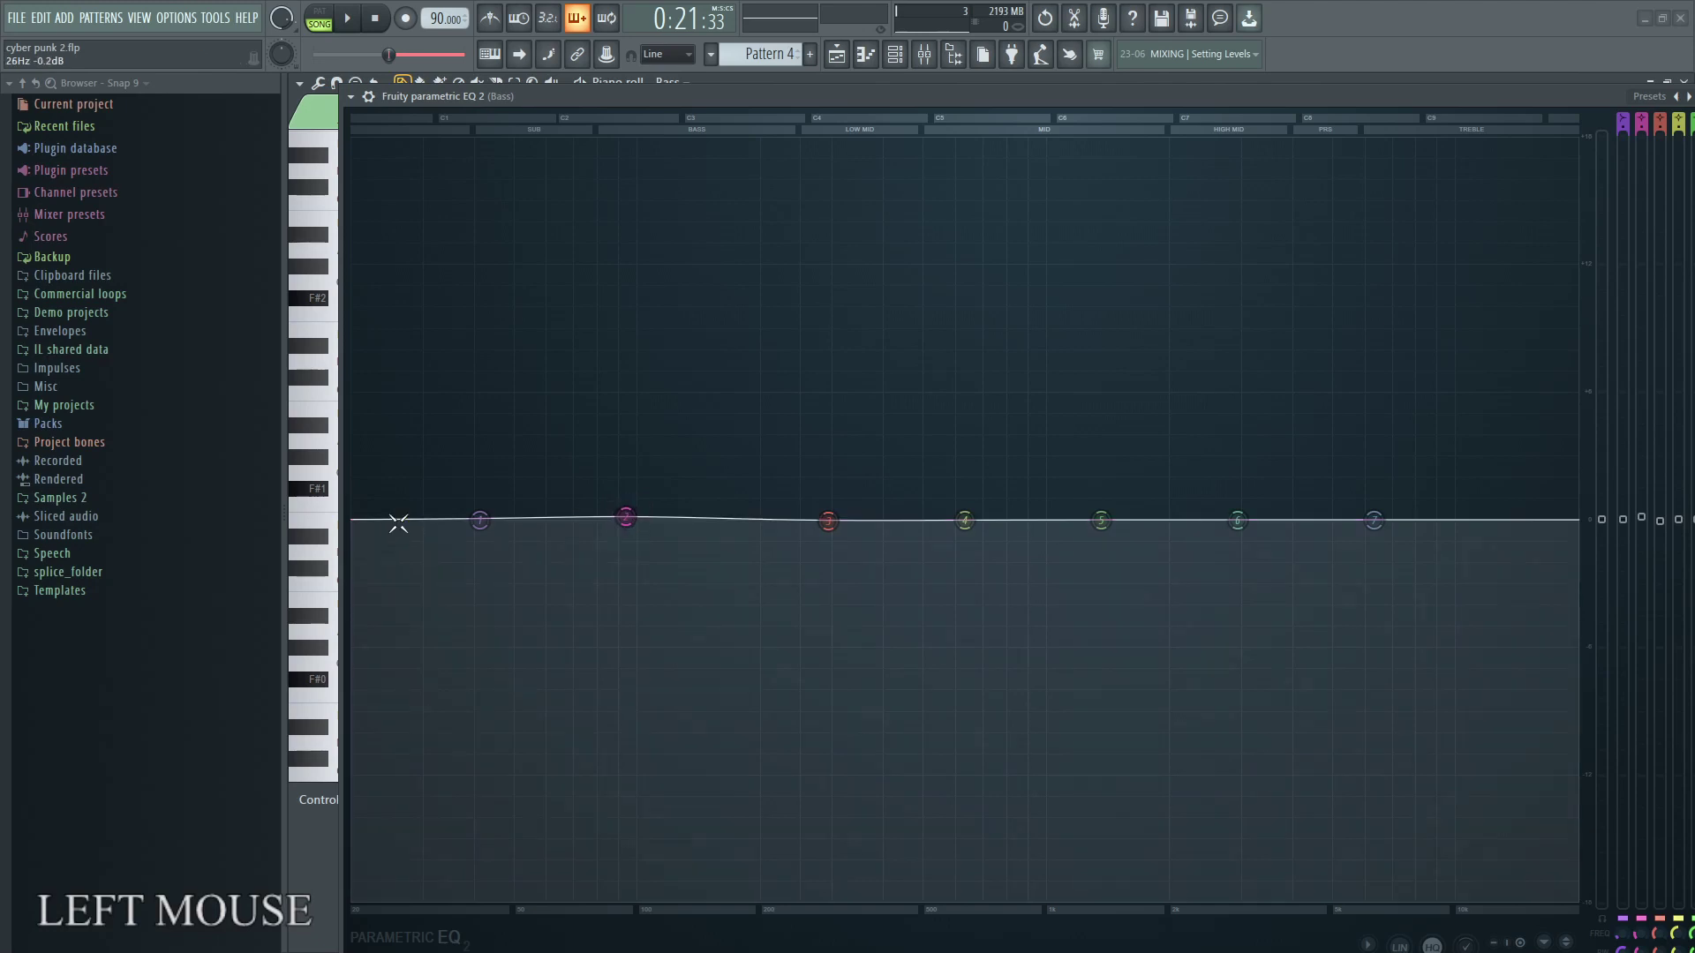